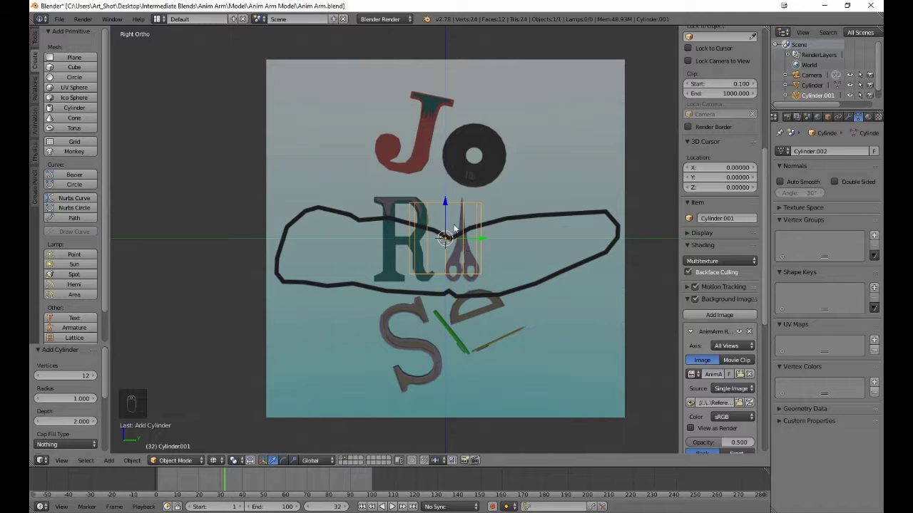
- Move the new cylinder to the outline's left end and rotate it 90° to lie horizontally
key(g)
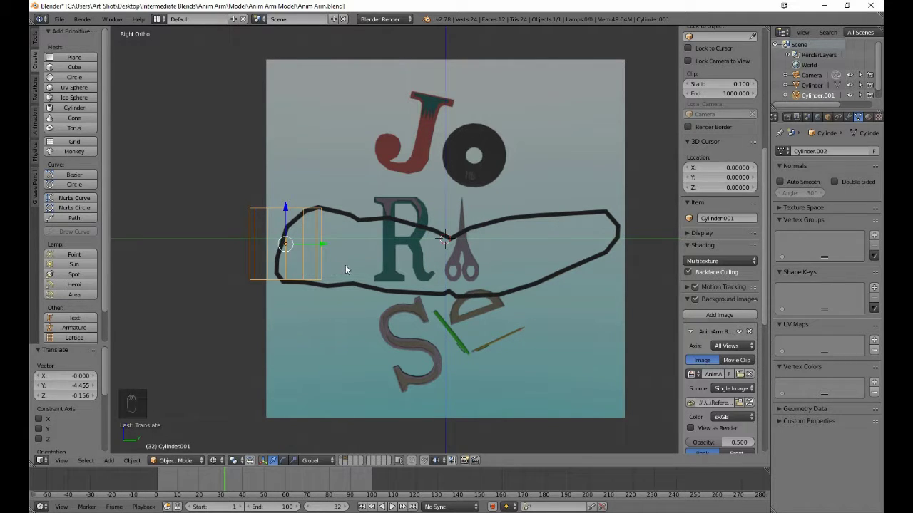
key(Tab)
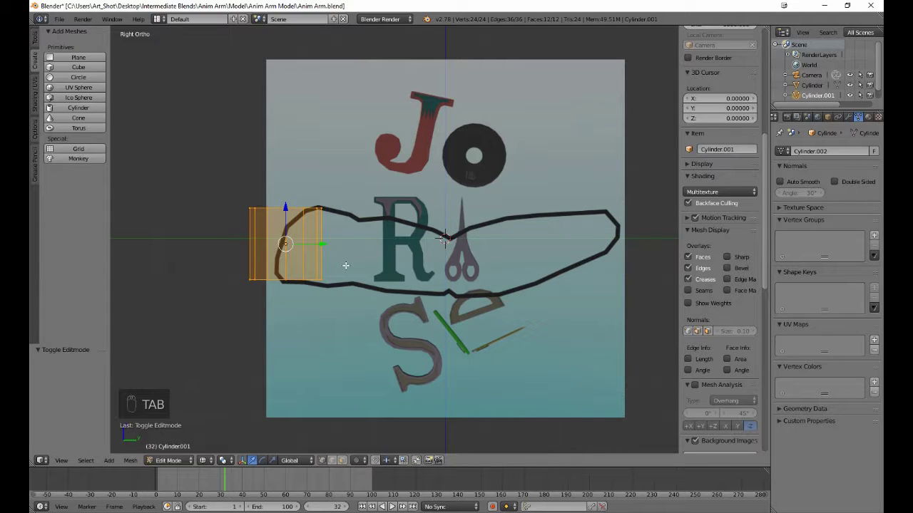
key(r)
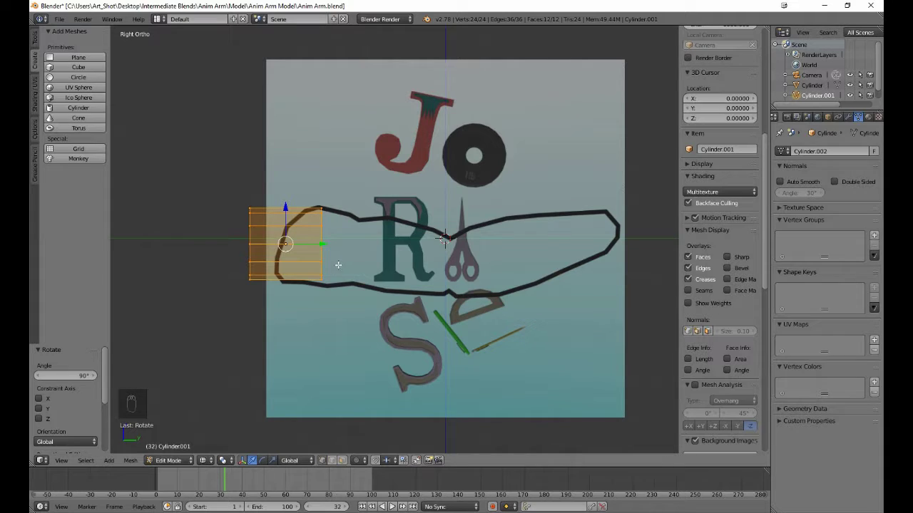
- Centre the cylinder on the outline and scale it along Y to span the outline's width
key(g)
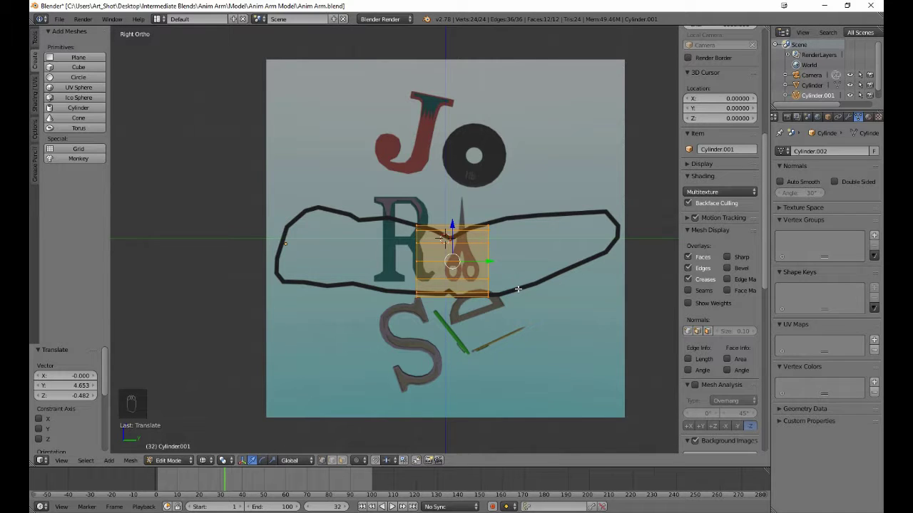
key(s)
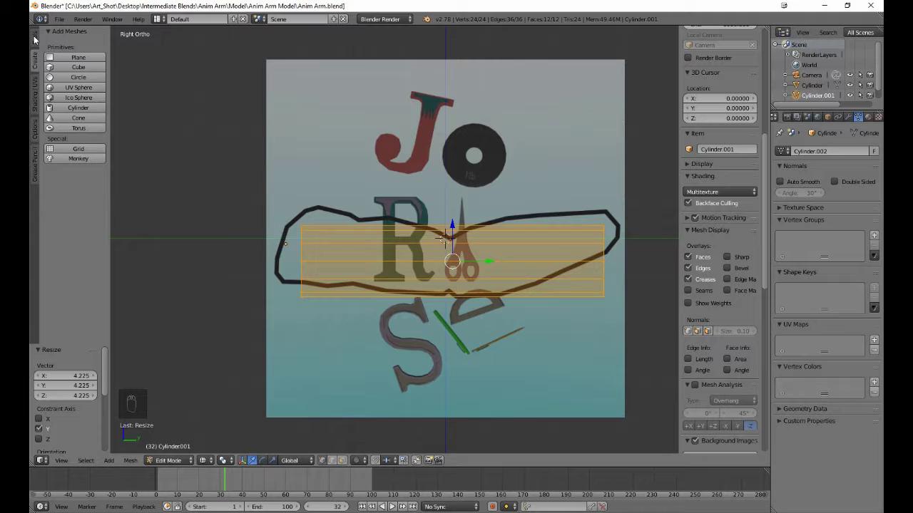
- Add several evenly spaced loop cuts across the cylinder's length, then deselect all
drag(41, 40, 42, 40)
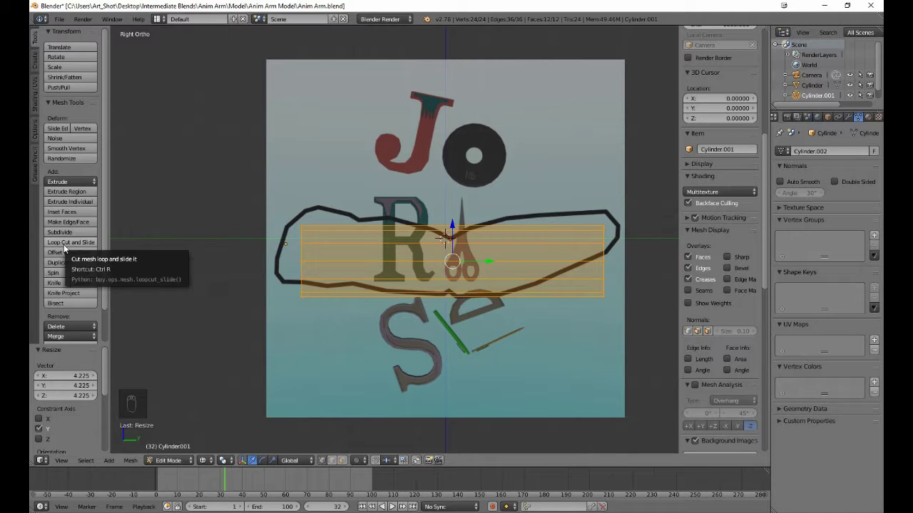
drag(68, 247, 423, 300)
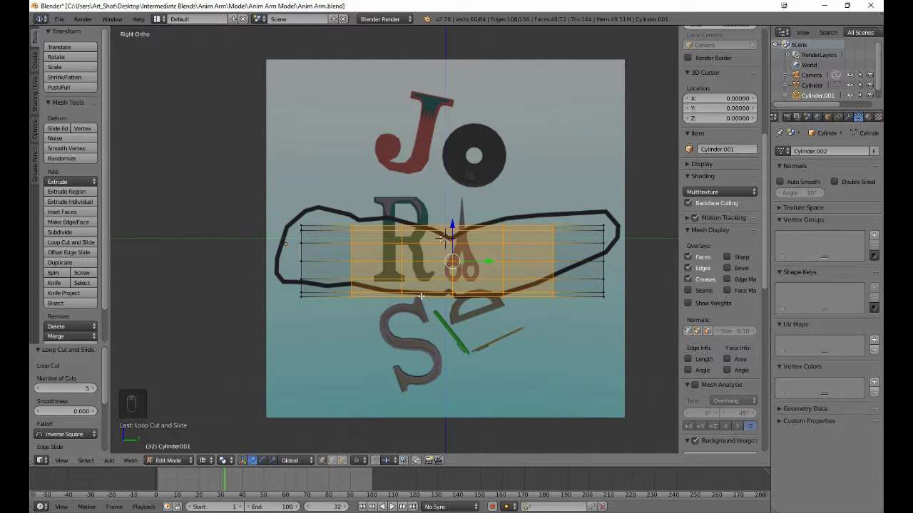
key(a)
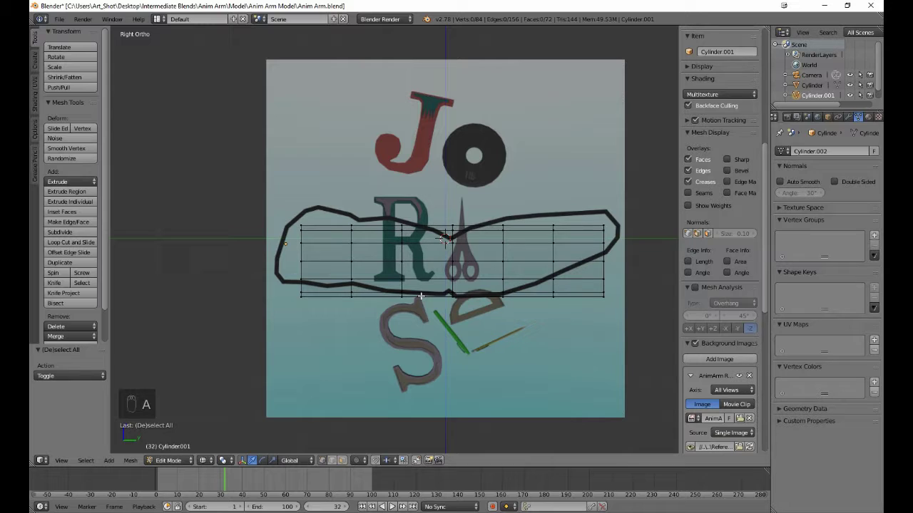
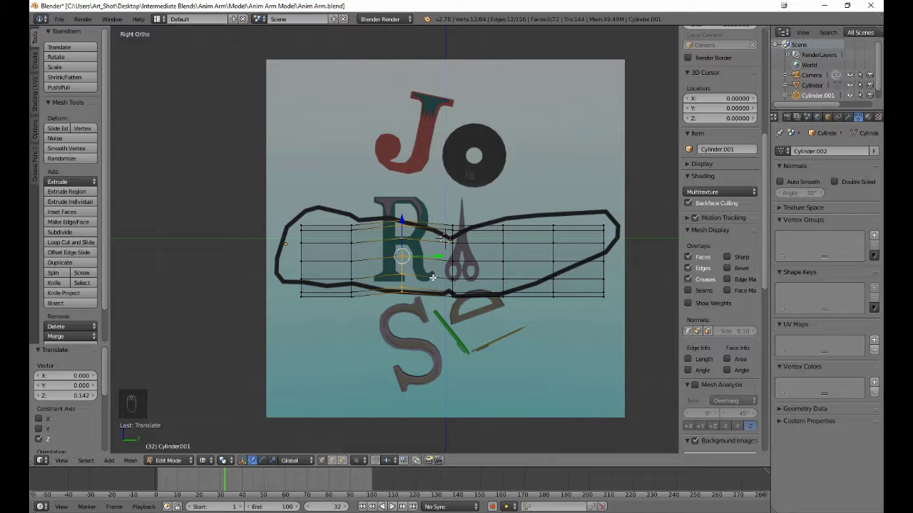
- Shift the selected loops so the mesh follows the outline's elbow dip and forearm rise
key(g)
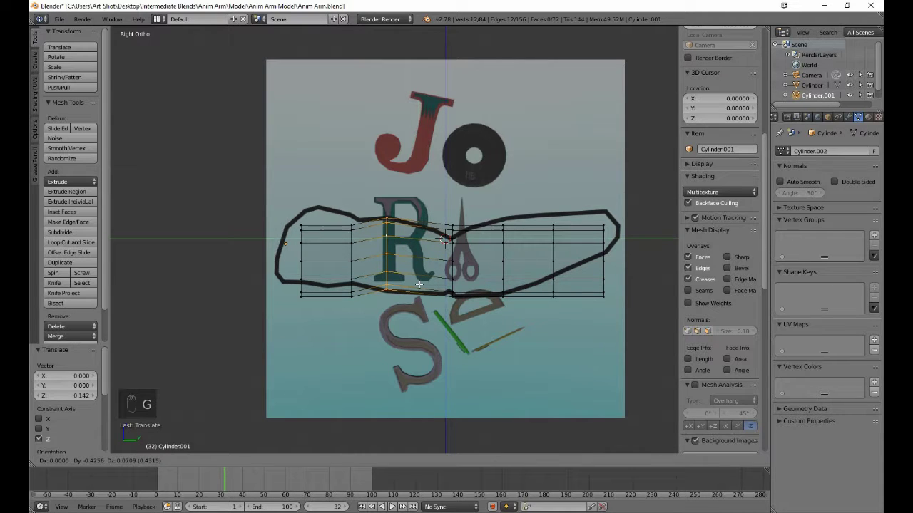
key(a)
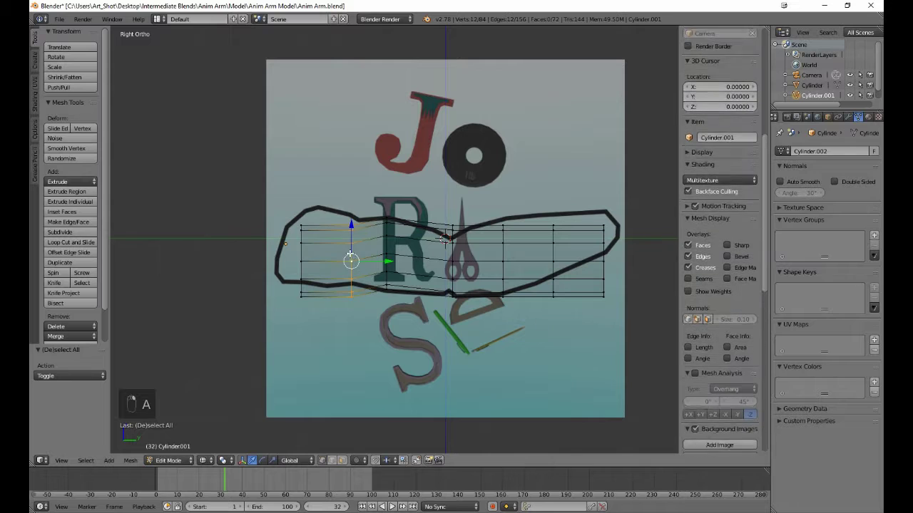
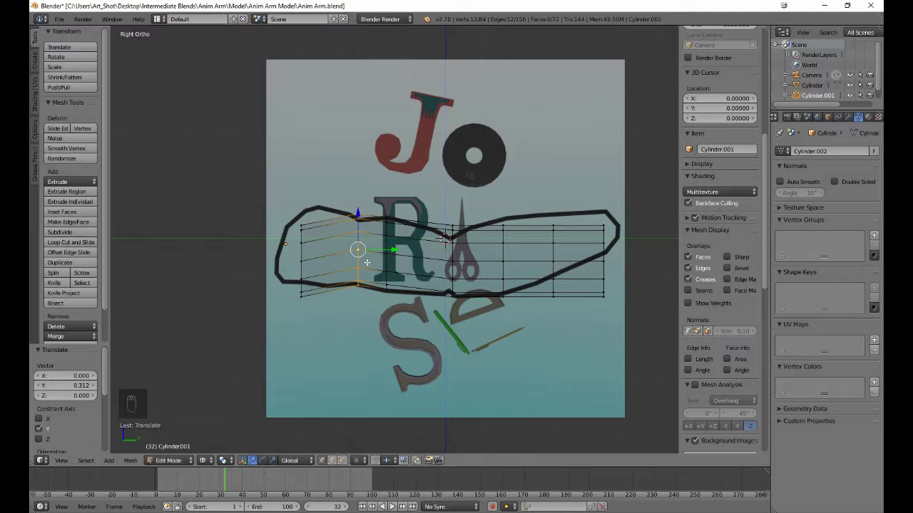
key(g)
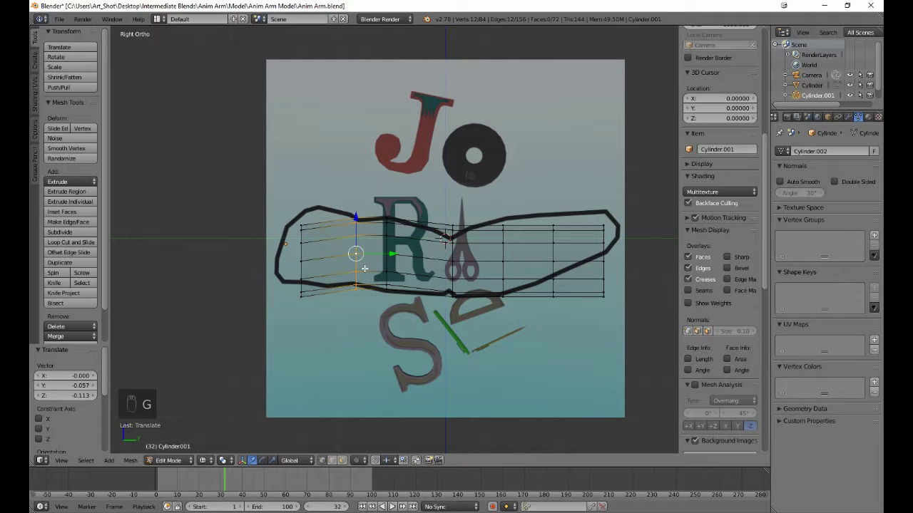
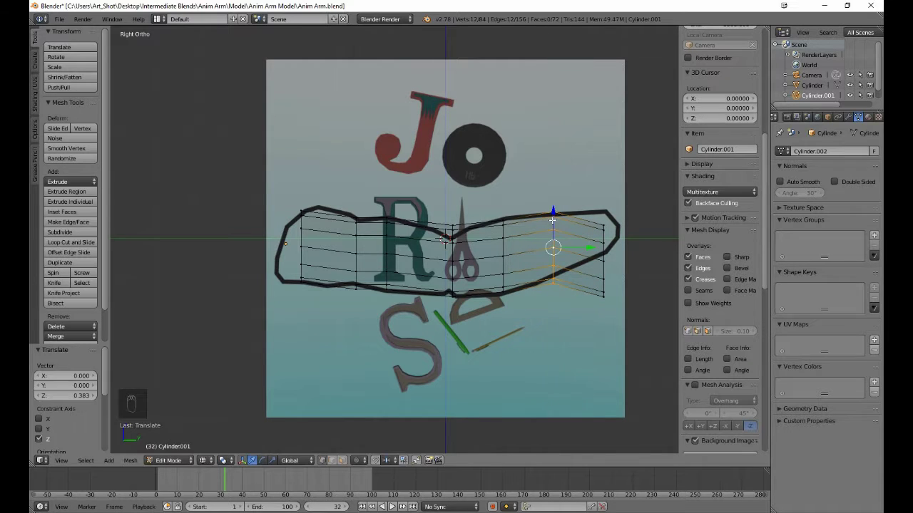
key(a)
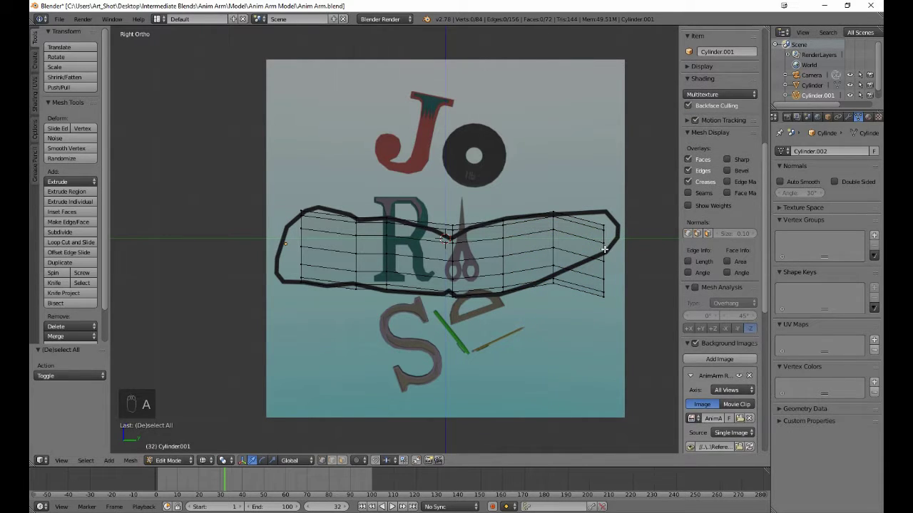
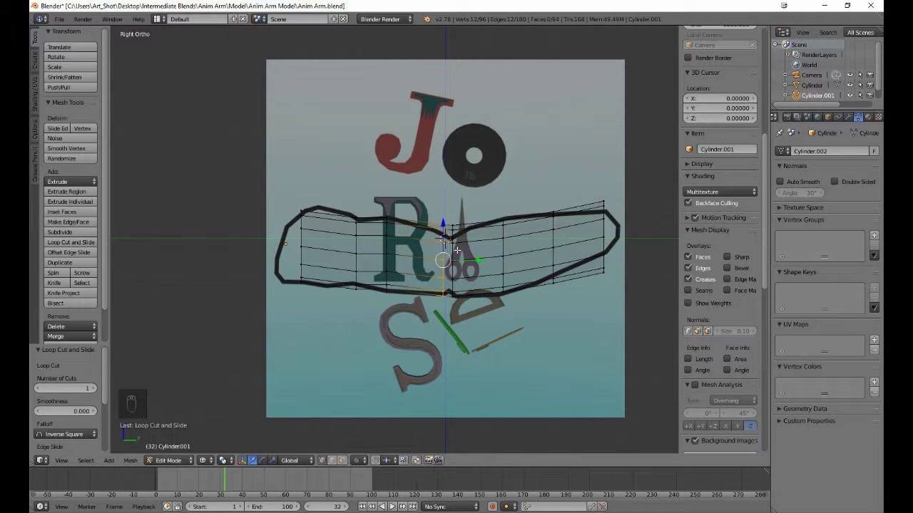
- Add a second edge loop beside the elbow and slide it into place
key(a)
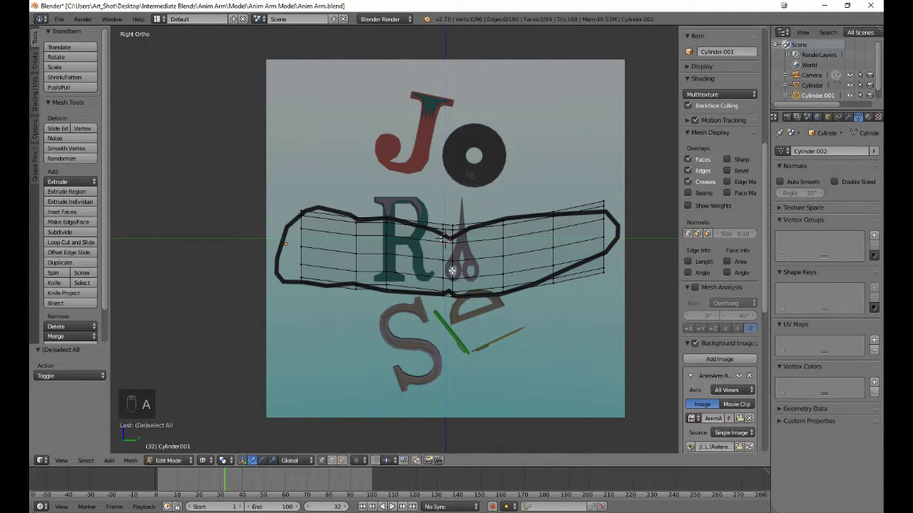
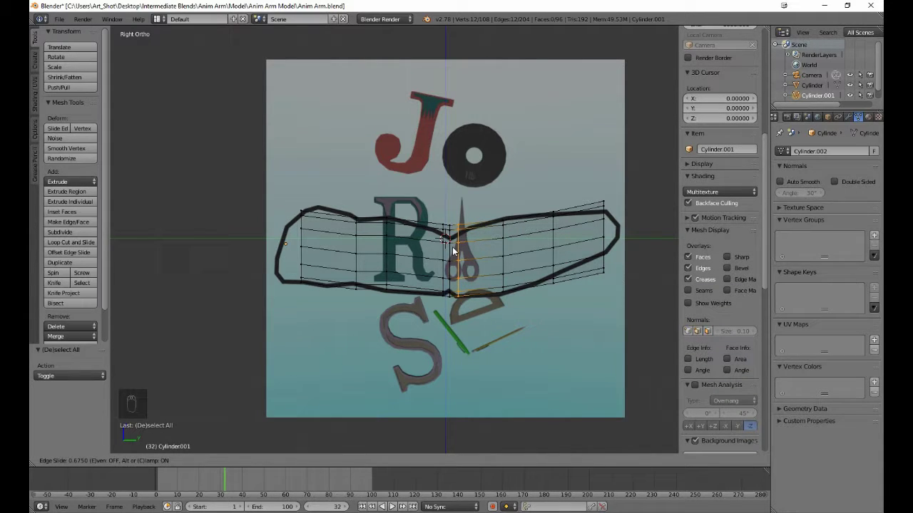
key(a)
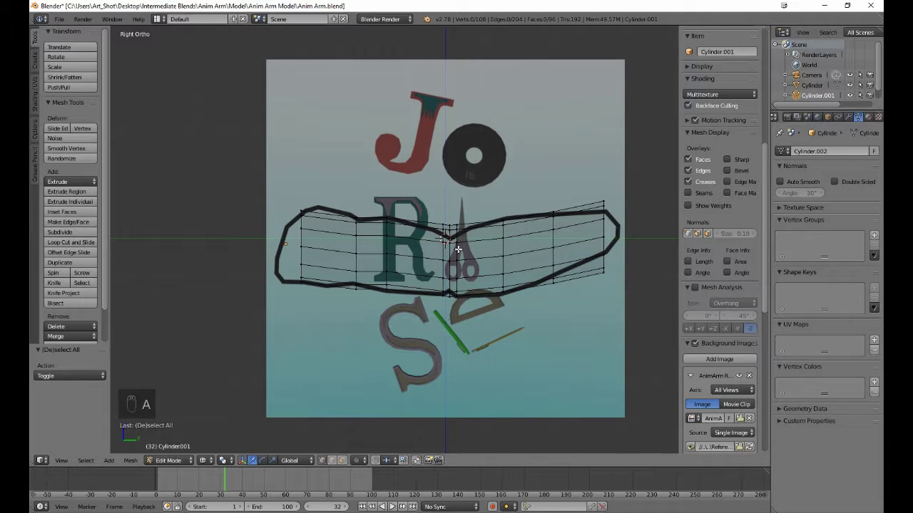
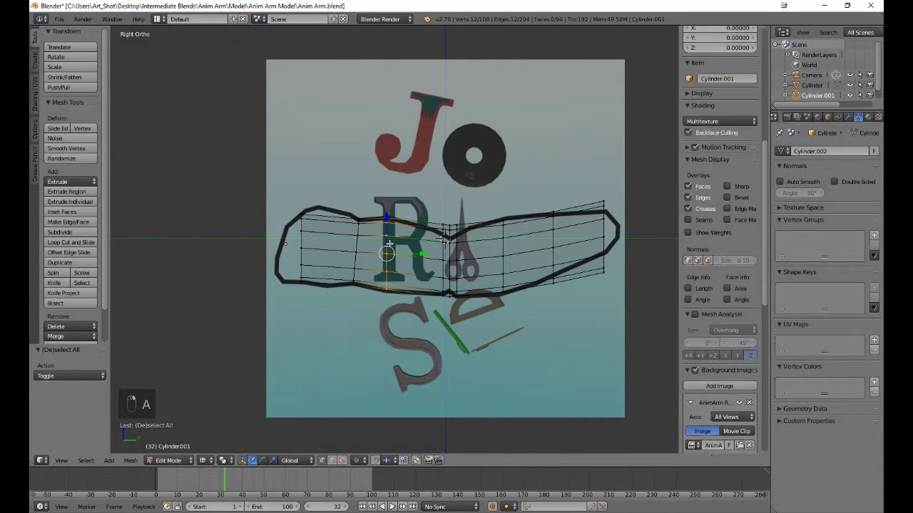
- Tilt the upper-arm loop, resize the elbow loop, and add a shoulder loop scaled to the outline
key(r)
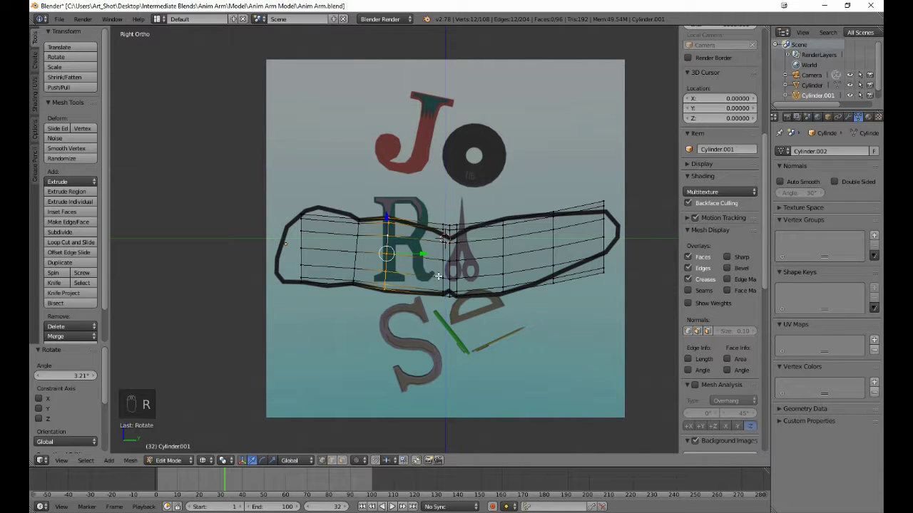
key(a)
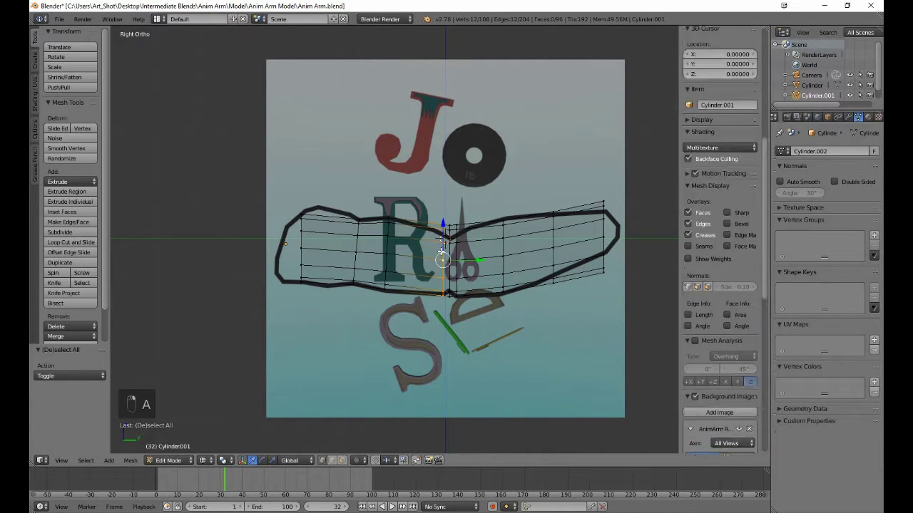
key(s)
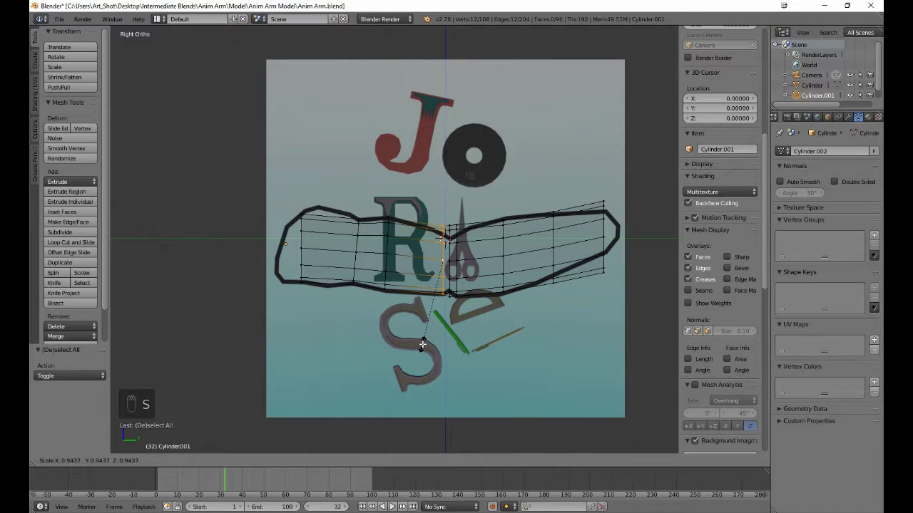
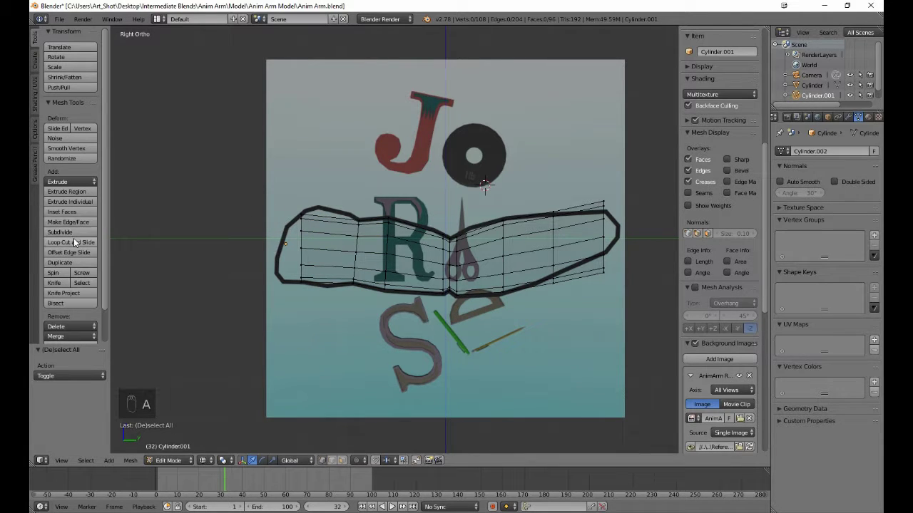
drag(77, 242, 332, 260)
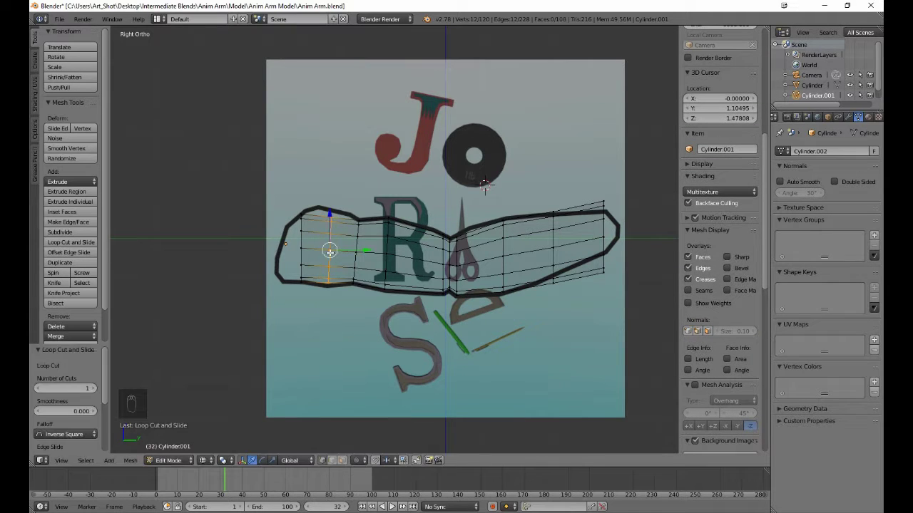
key(s)
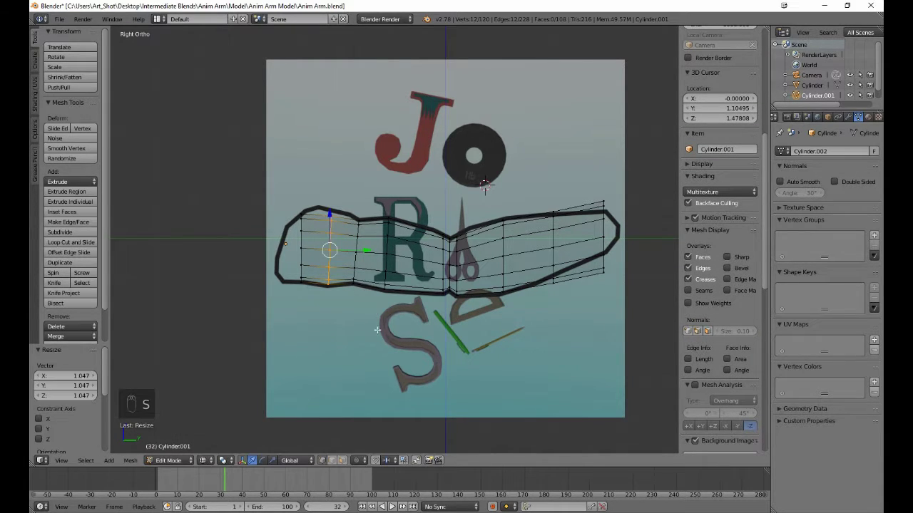
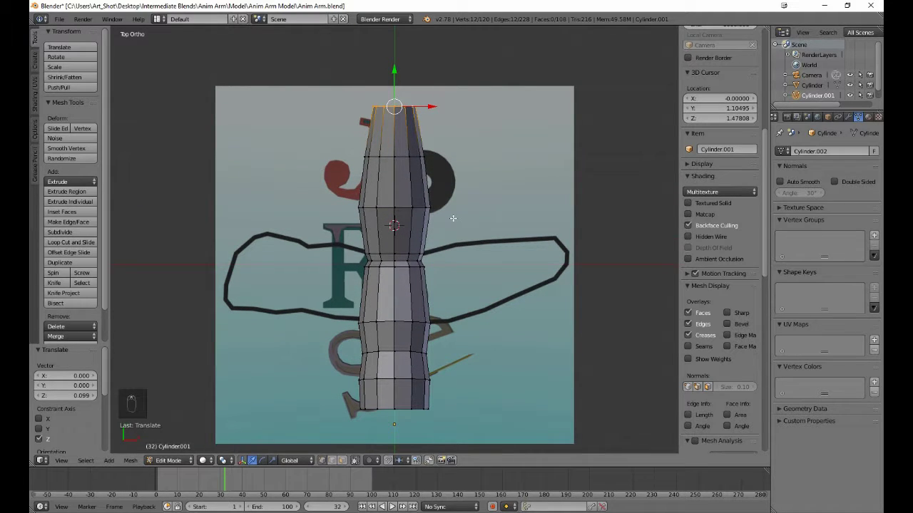
- Narrow the upper section and lower loop along X, then scale the whole arm's width down
key(a)
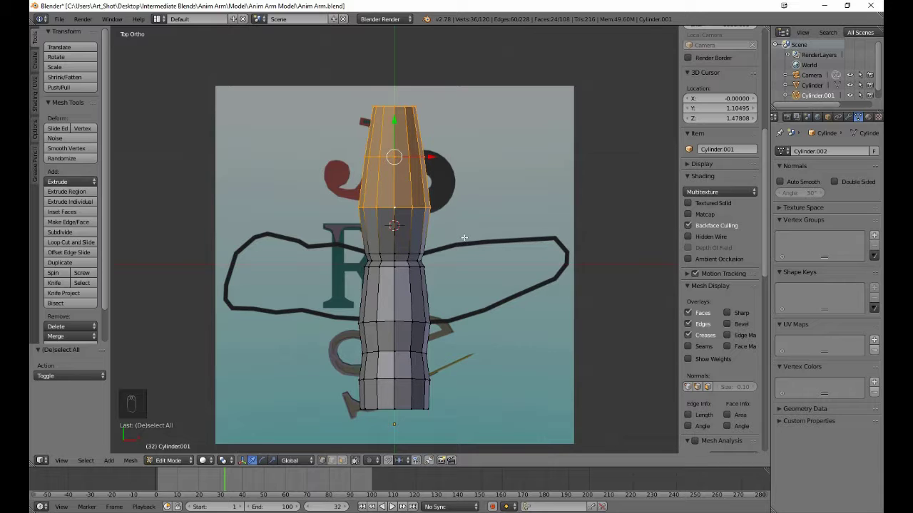
key(s)
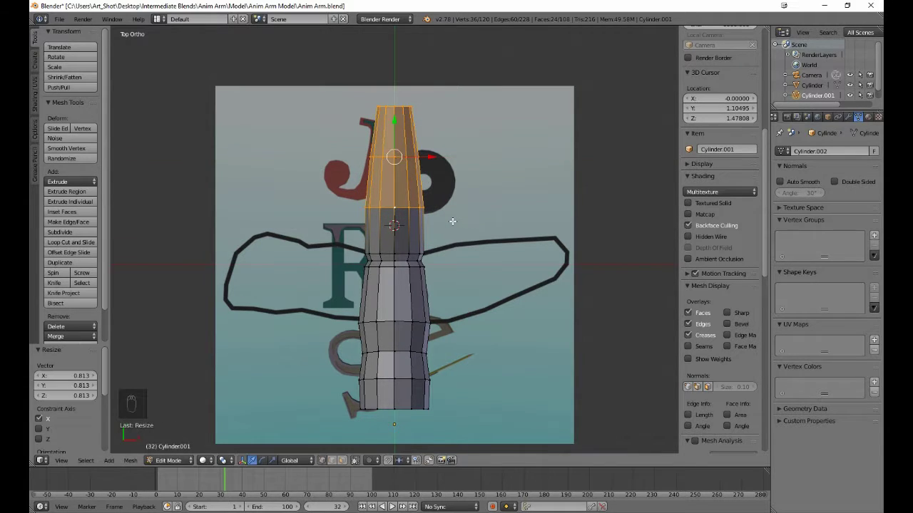
key(a)
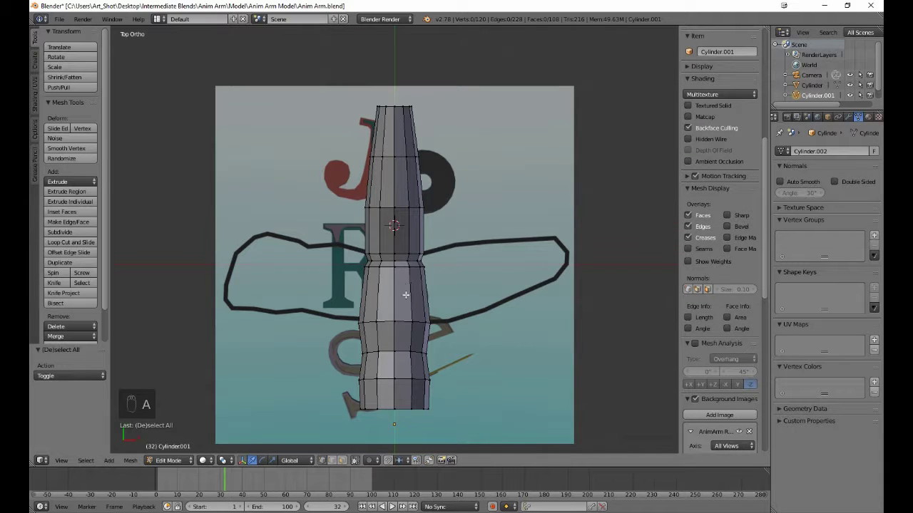
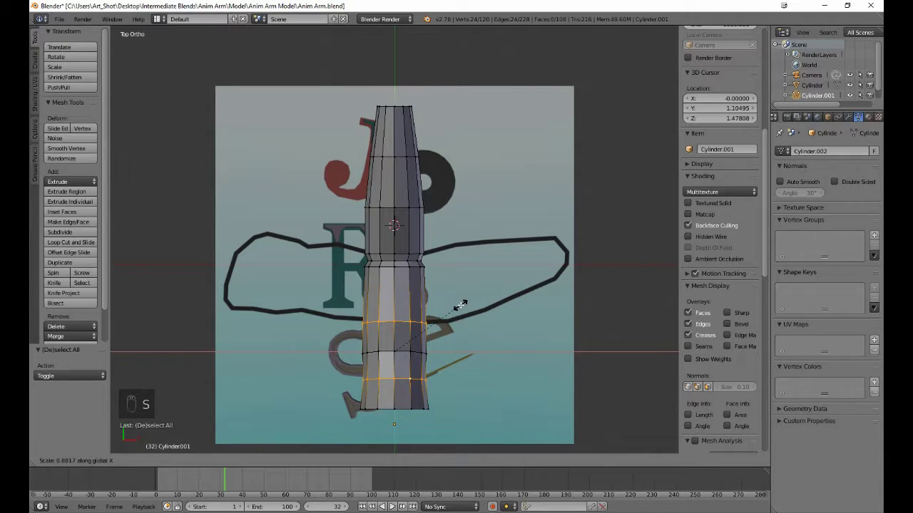
key(a)
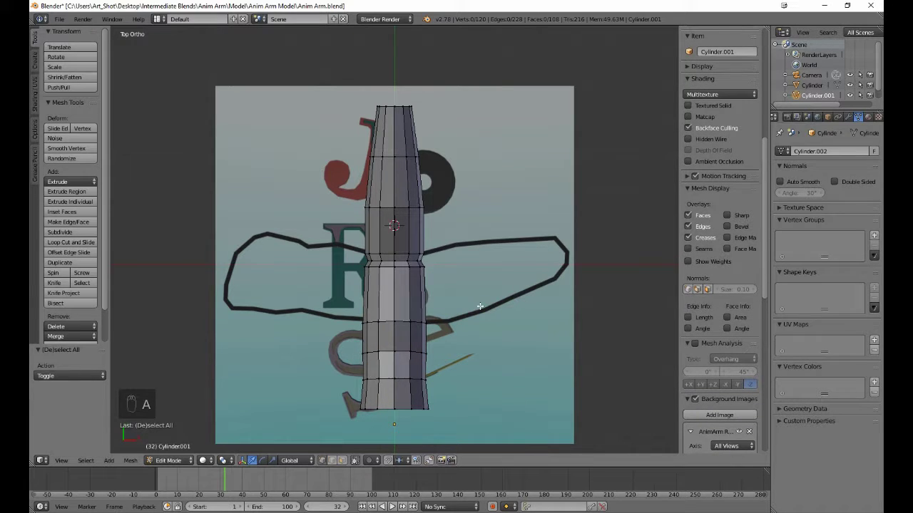
key(a)
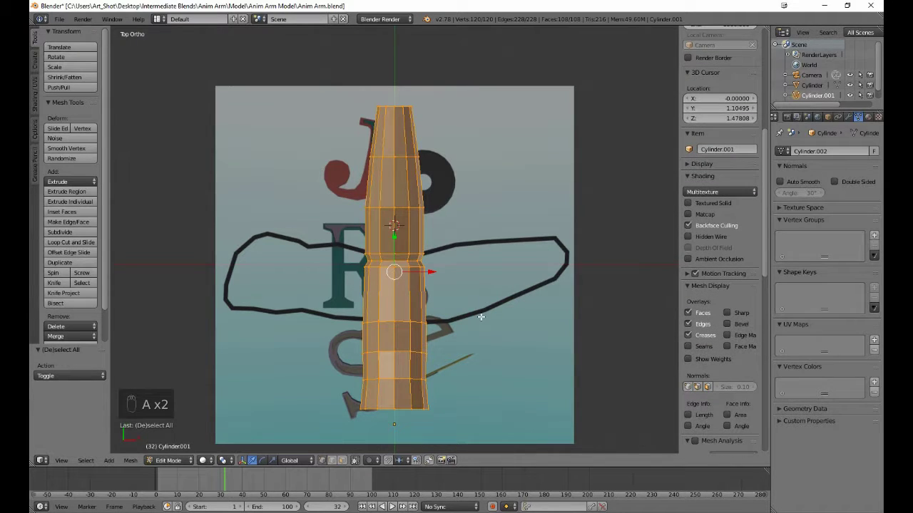
key(s)
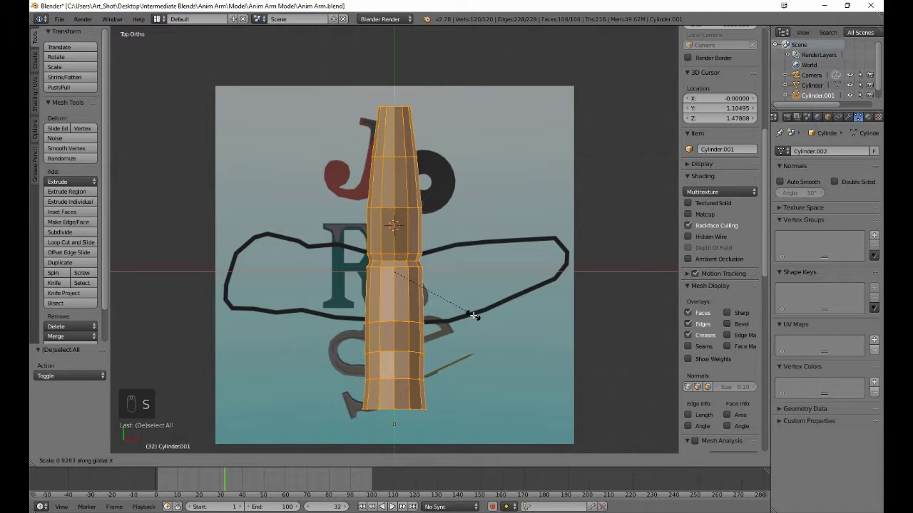
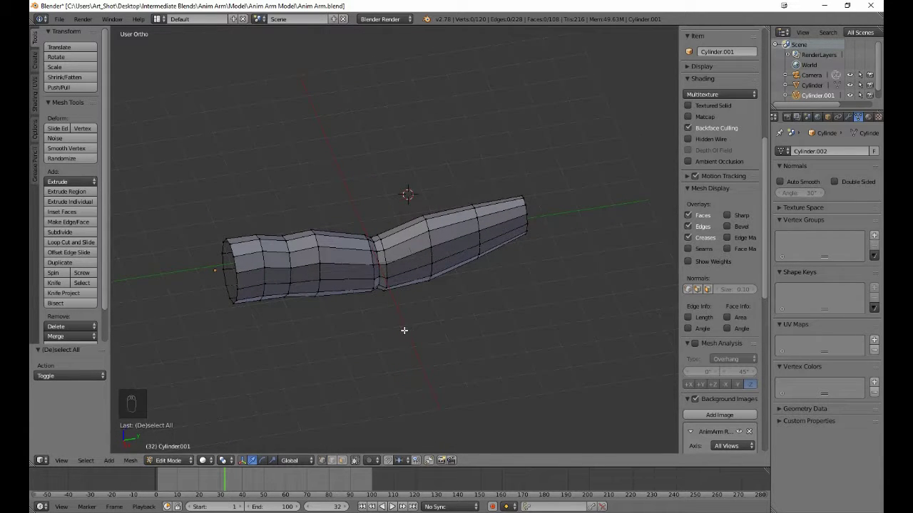
- Check the arm from Right Ortho view and return to Object Mode
key(KP_3)
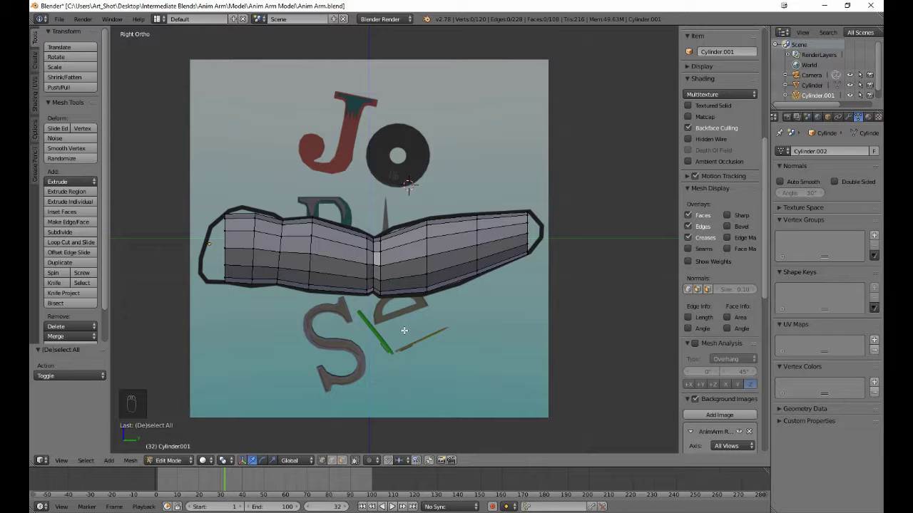
key(Tab)
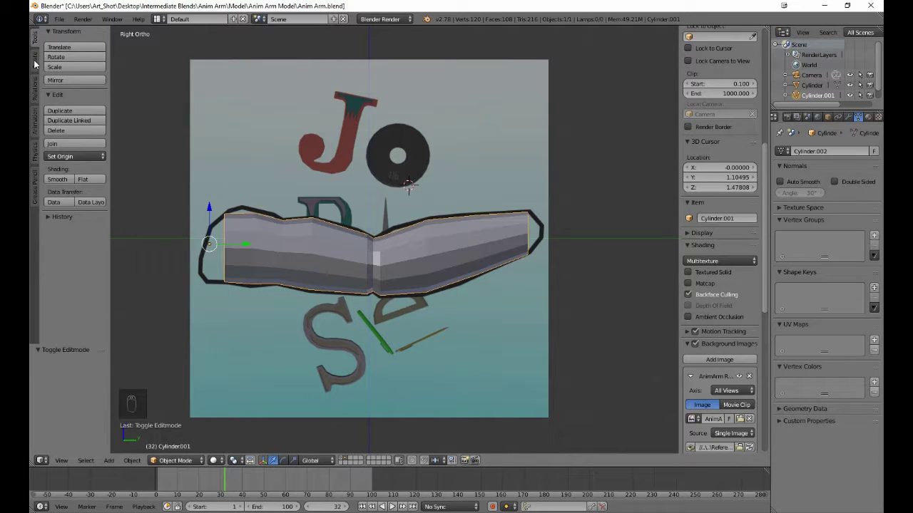
- Add an armature from the Create tab and frame the view around its single upright bone
drag(38, 64, 105, 107)
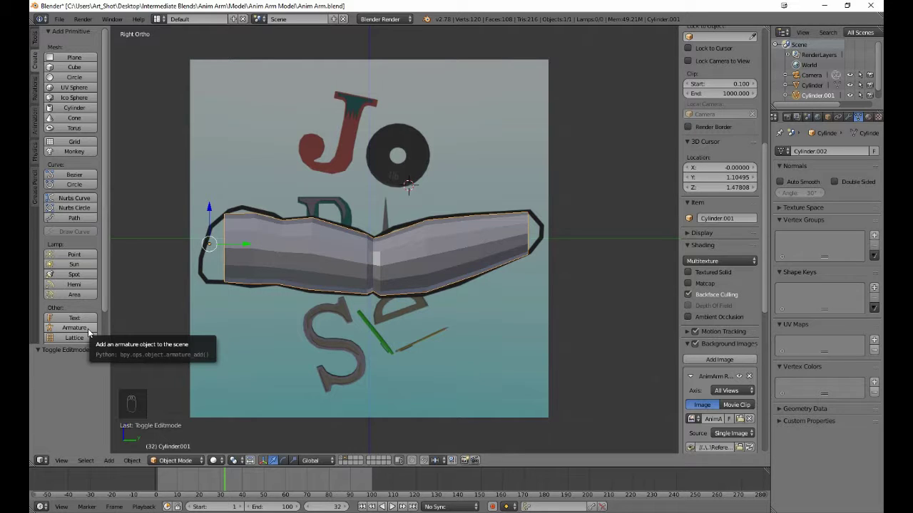
drag(90, 331, 355, 176)
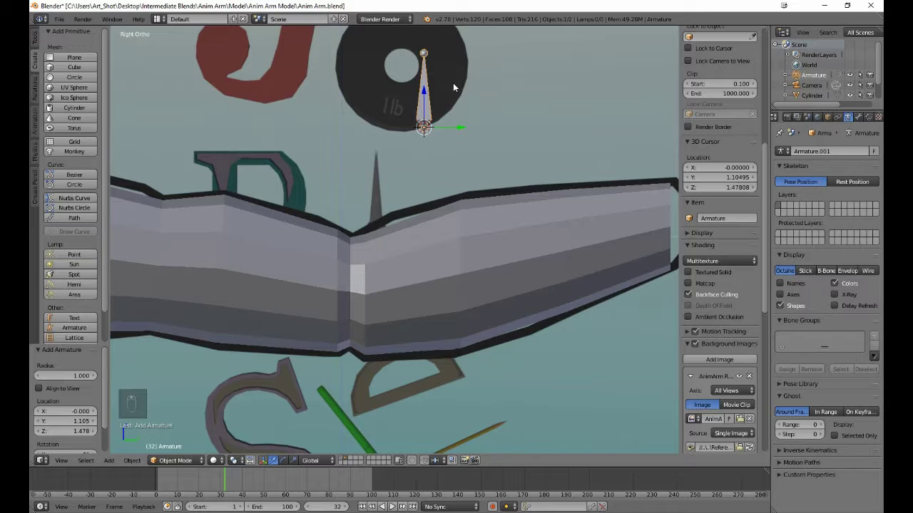
drag(450, 100, 408, 233)
drag(408, 233, 374, 142)
drag(374, 142, 393, 194)
middle_click(393, 194)
middle_click(393, 194)
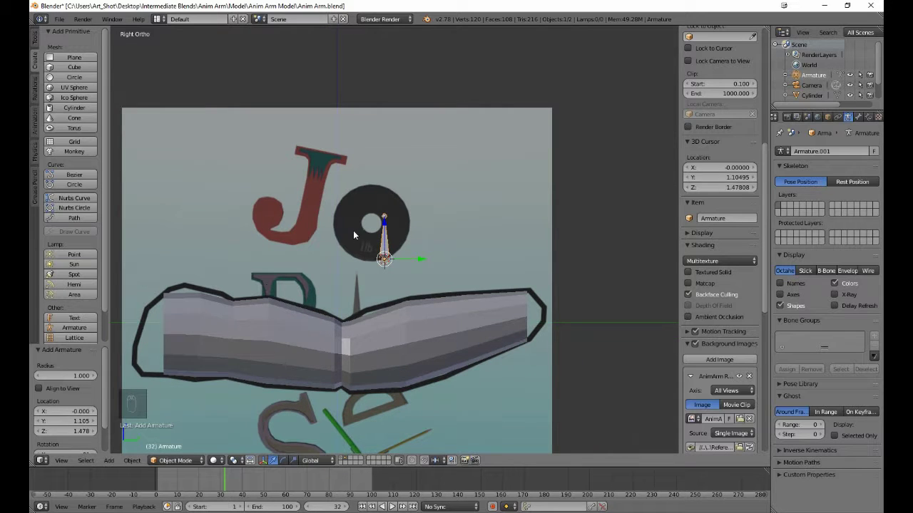
- Move the bone to the arm's shoulder end and enter Edit Mode on the armature
key(g)
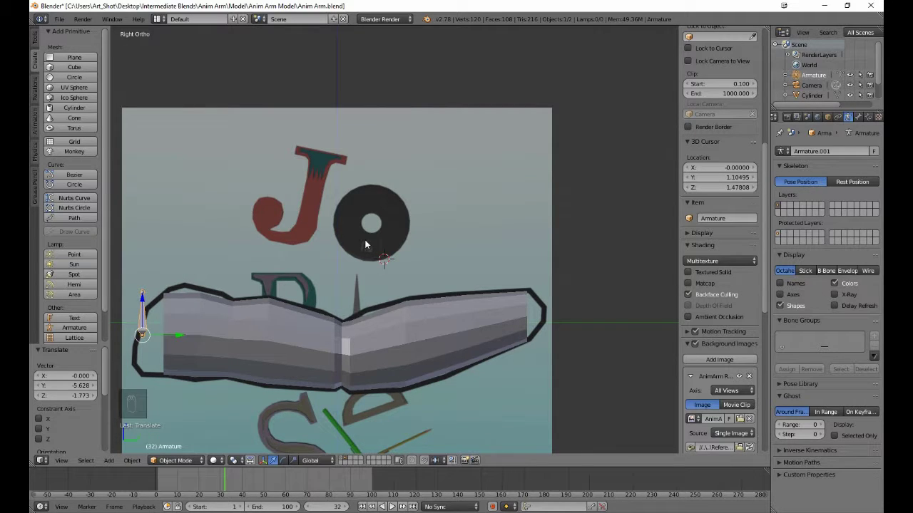
drag(288, 310, 269, 290)
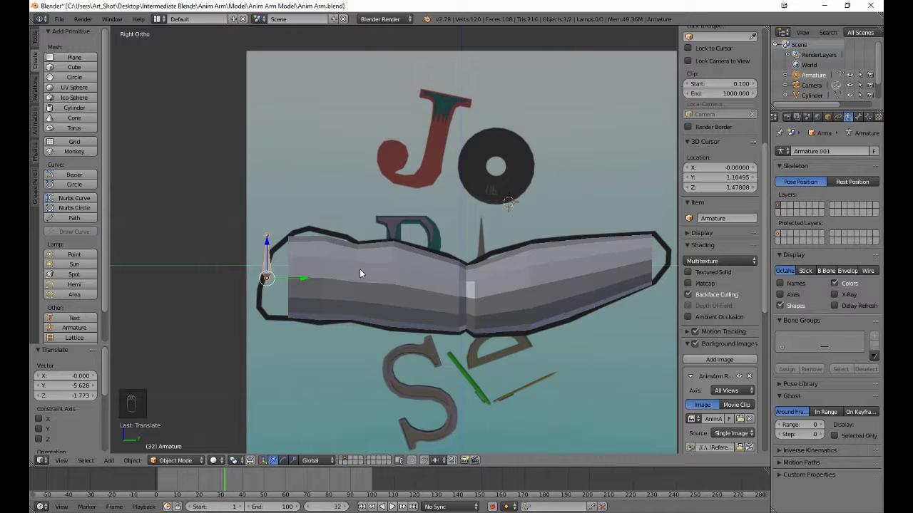
key(Tab)
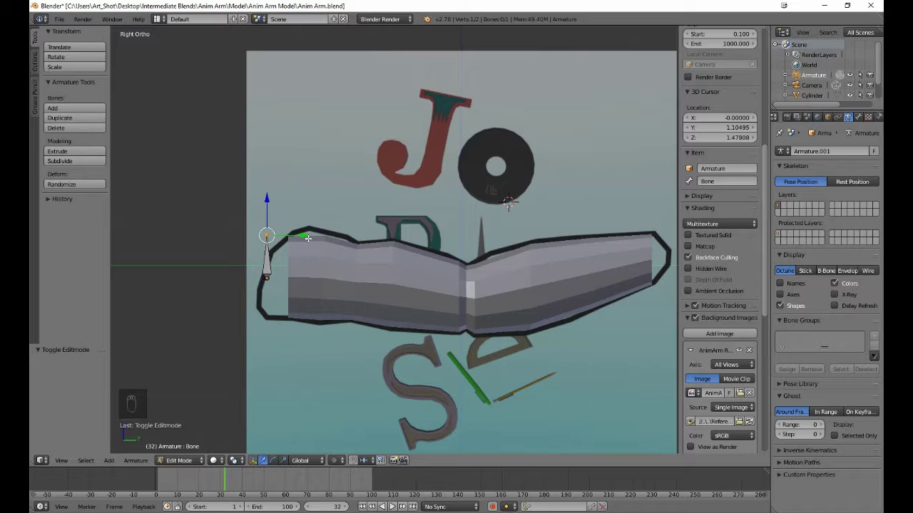
- Move the bone's tip to the shoulder end and reveal the armature display settings for X-Ray
key(g)
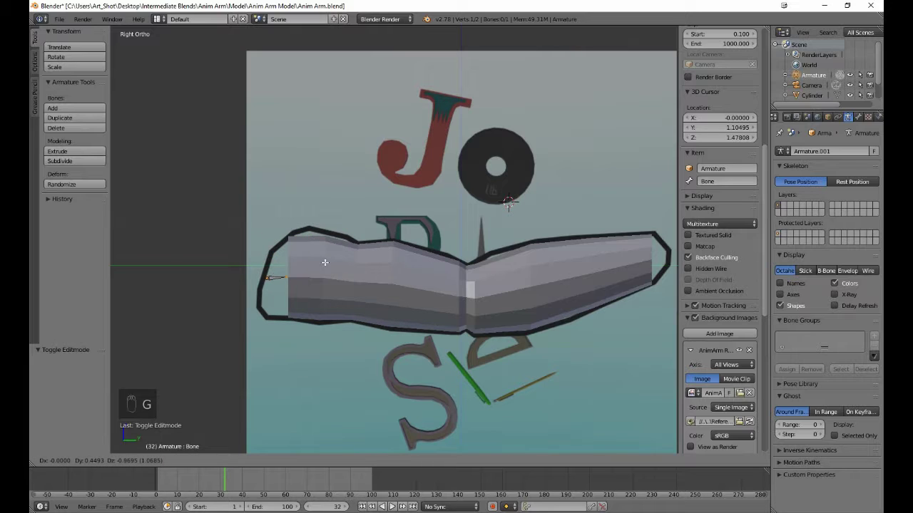
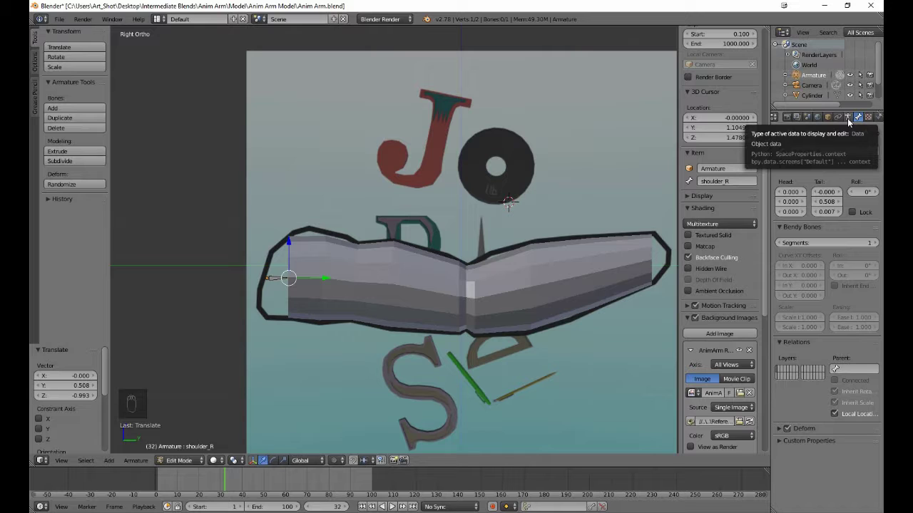
drag(851, 122, 811, 276)
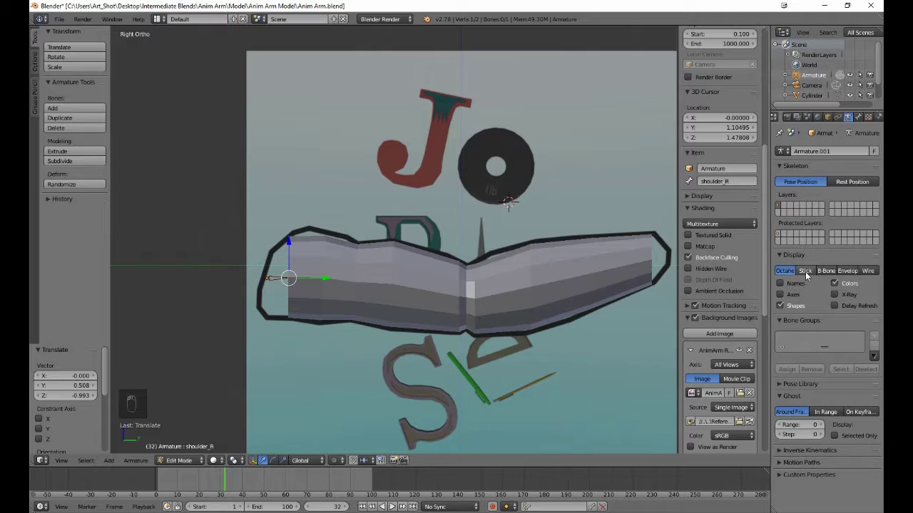
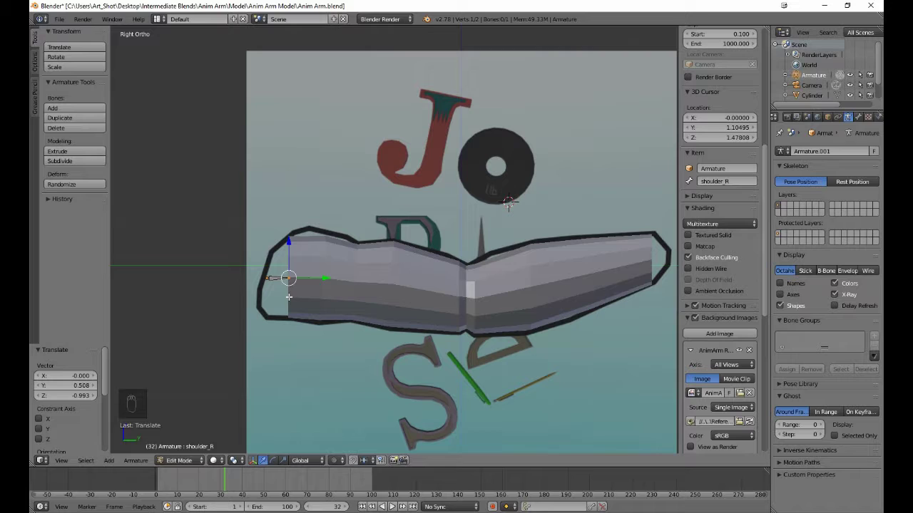
- Extrude a connected bone from shoulder_R's tip toward the elbow crease
key(e)
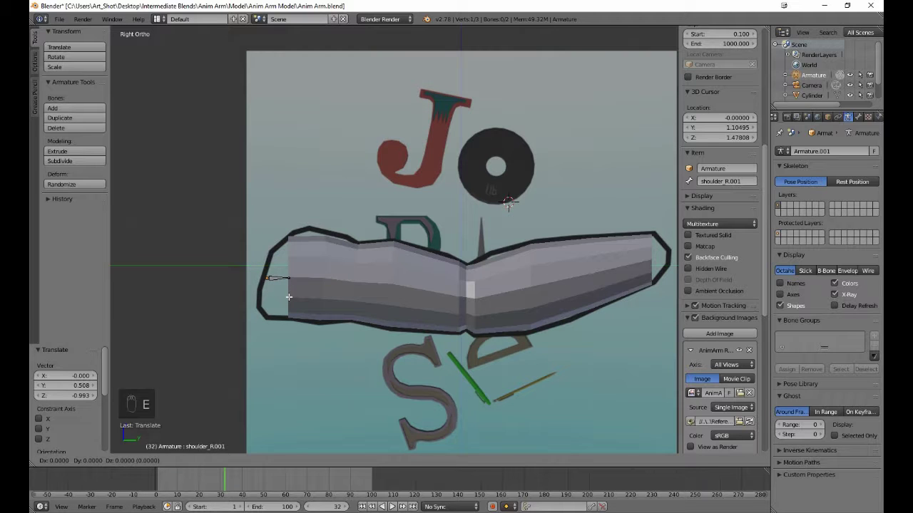
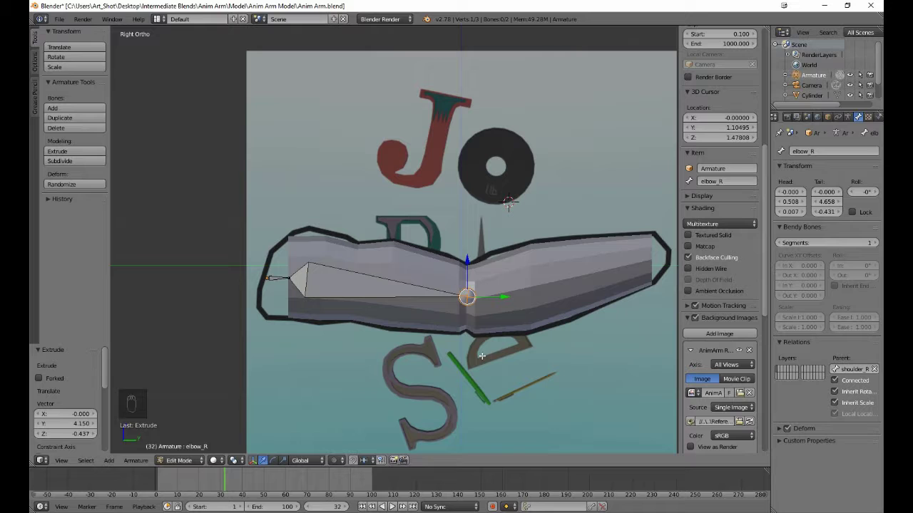
- Extrude a third bone from elbow_R's tip toward the arm's wrist end
key(e)
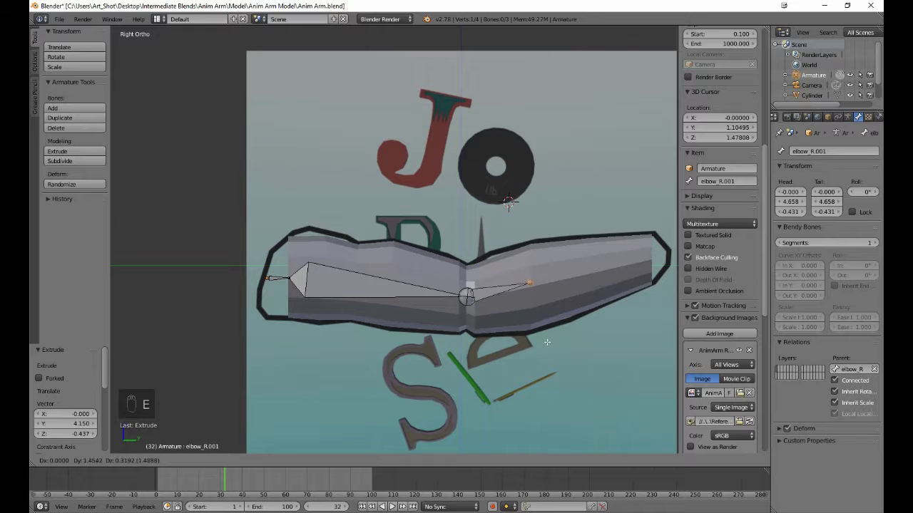
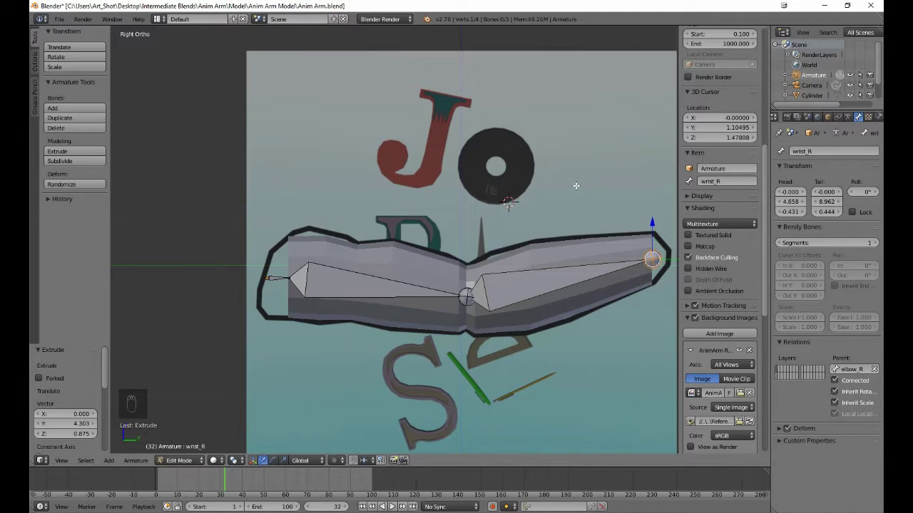
- Leave bone editing and orbit to view the arm mesh and armature at an angle
key(Tab)
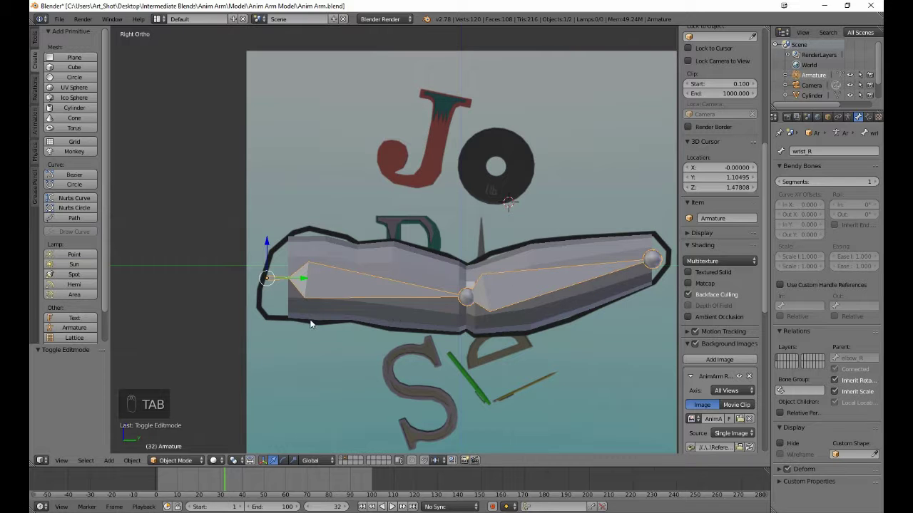
drag(316, 329, 428, 375)
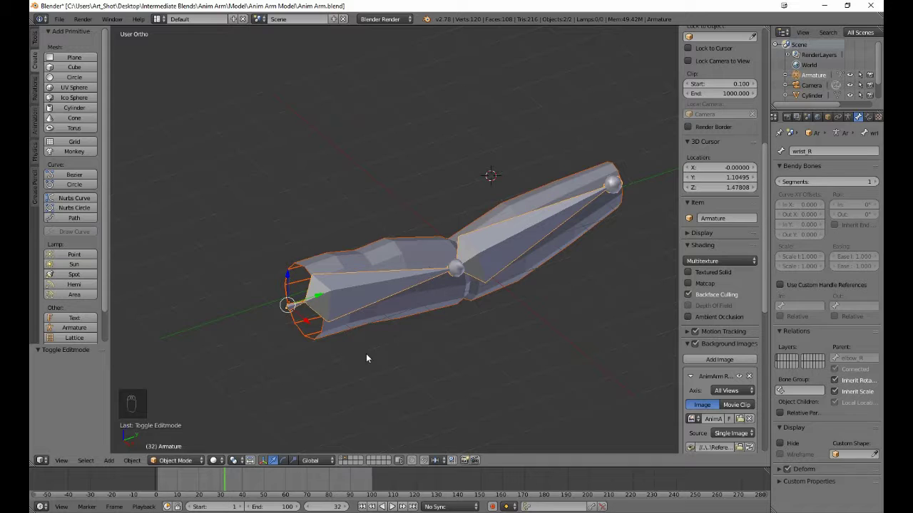
- Parent the arm mesh to the armature With Automatic Weights and return to a side view
key(ctrl+p)
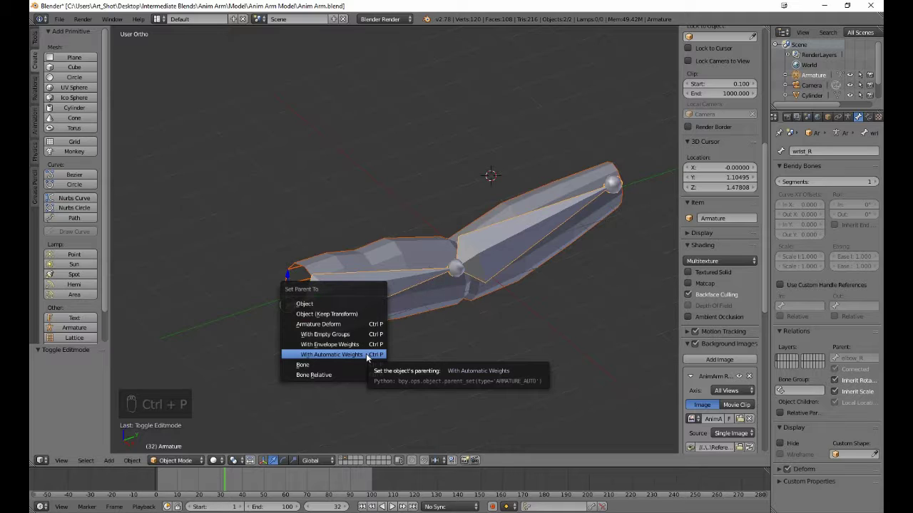
drag(370, 358, 362, 360)
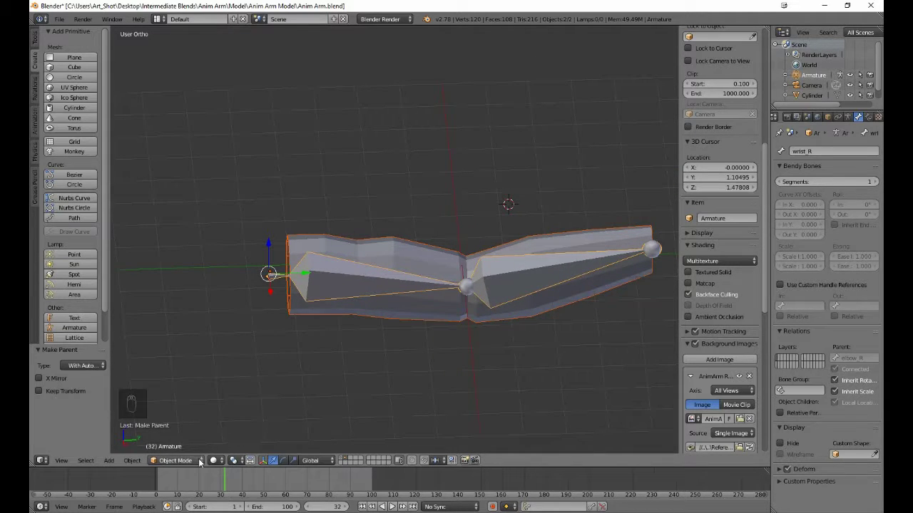
- In Pose Mode, rotate the elbow and wrist bones so the arm mesh bends upward
click(205, 463)
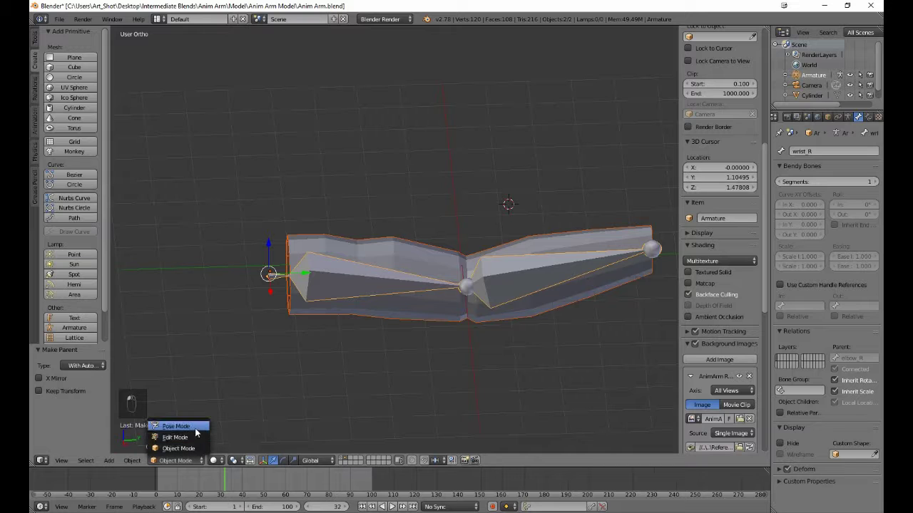
click(198, 432)
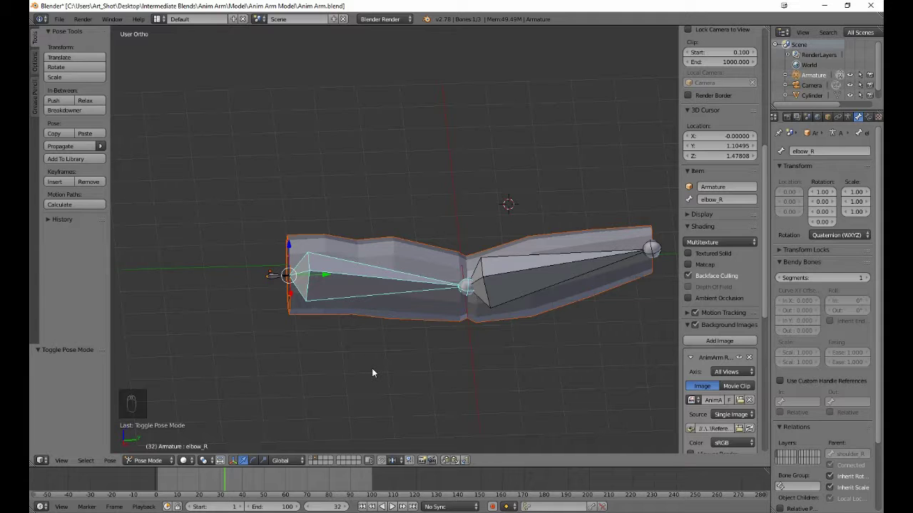
key(r)
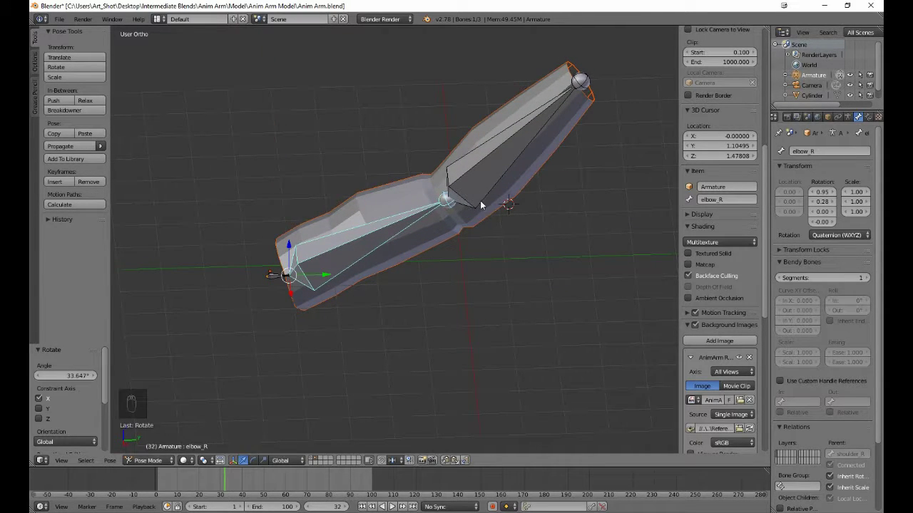
key(r)
drag(462, 304, 482, 264)
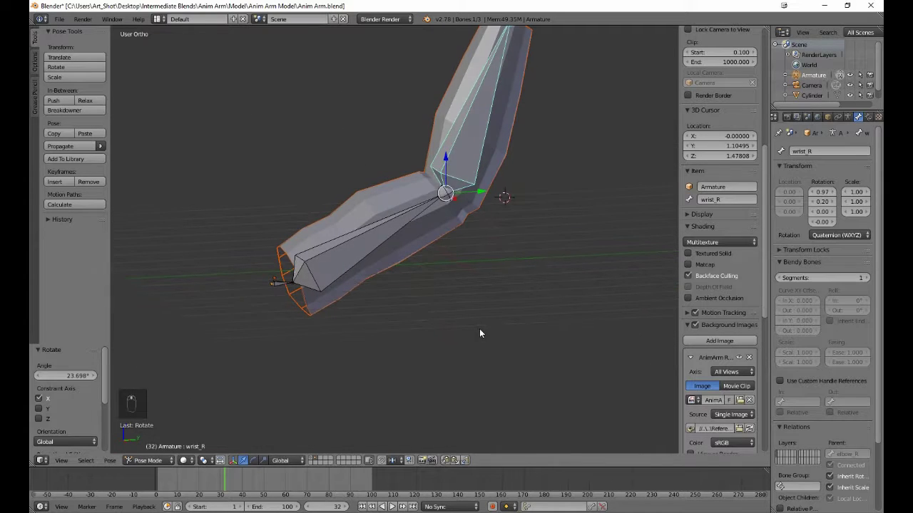
- Back in Object Mode, select mesh and armature and clear the parent with Alt+P
key(Tab)
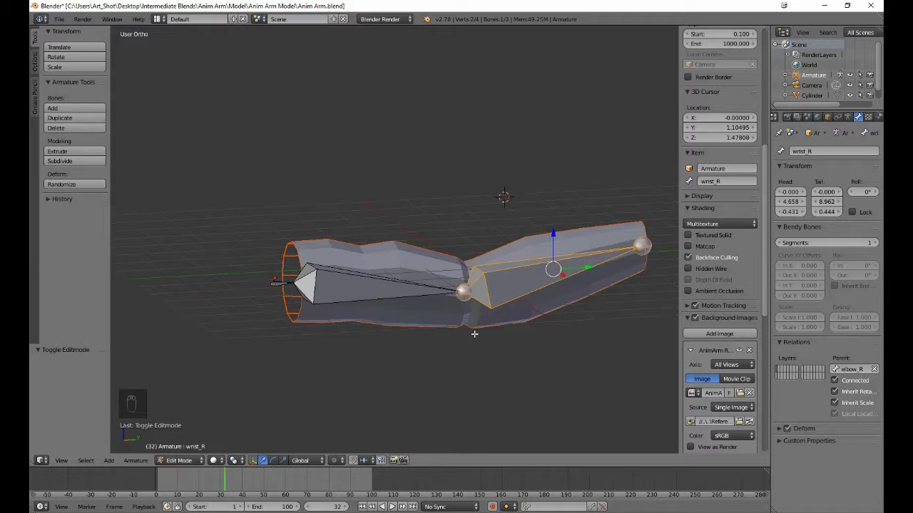
key(Tab)
key(Tab)
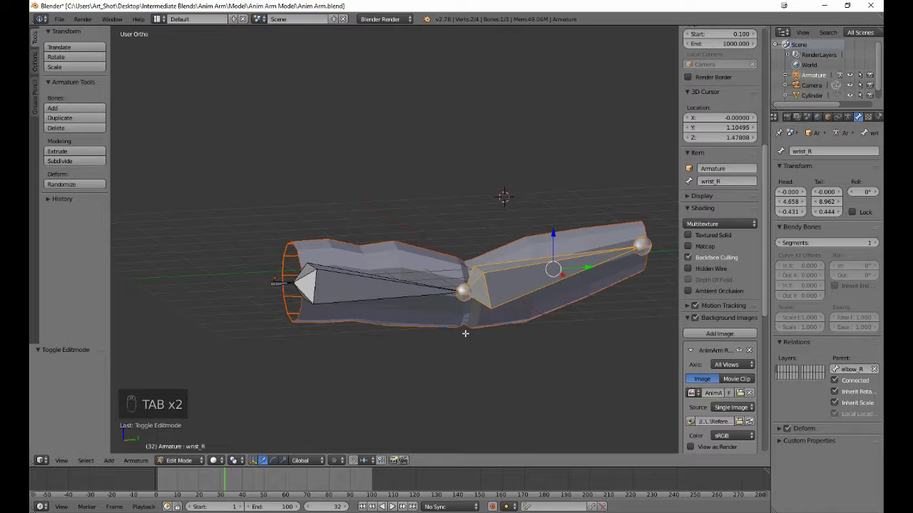
drag(190, 465, 198, 447)
click(228, 438)
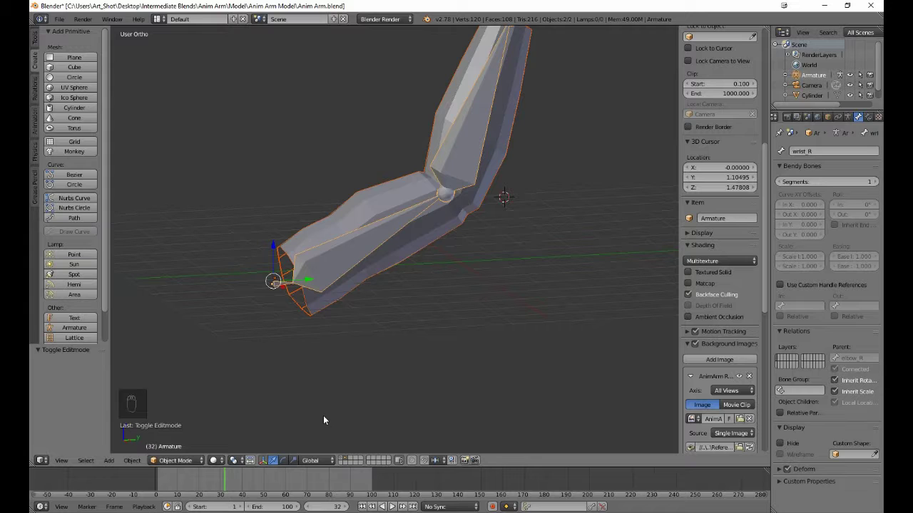
key(alt+p)
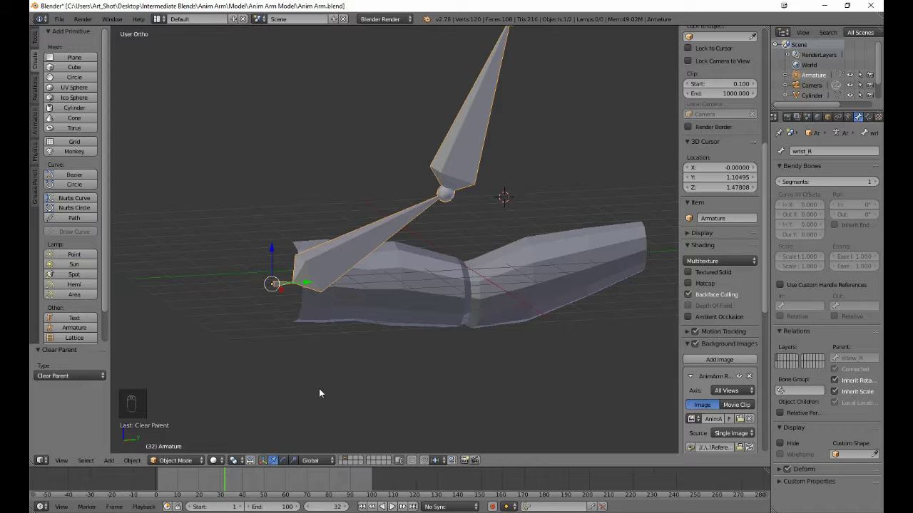
- Step through frames and switch the armature between modes to reach Pose Mode
key(Tab)
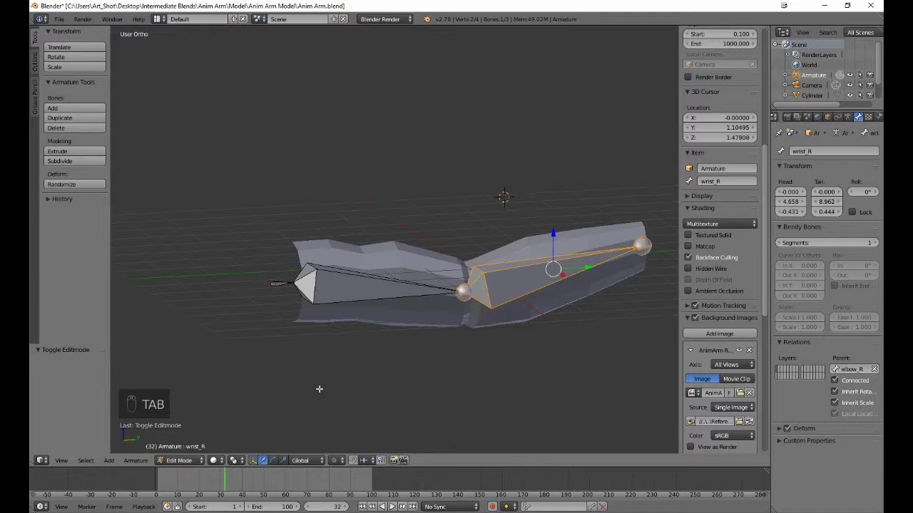
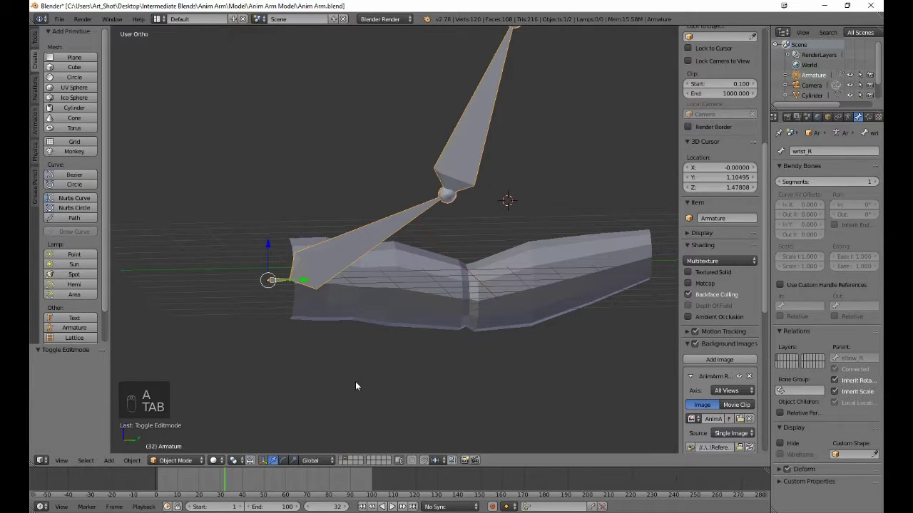
key(Right)
key(Left)
key(Left)
key(Left)
key(Left)
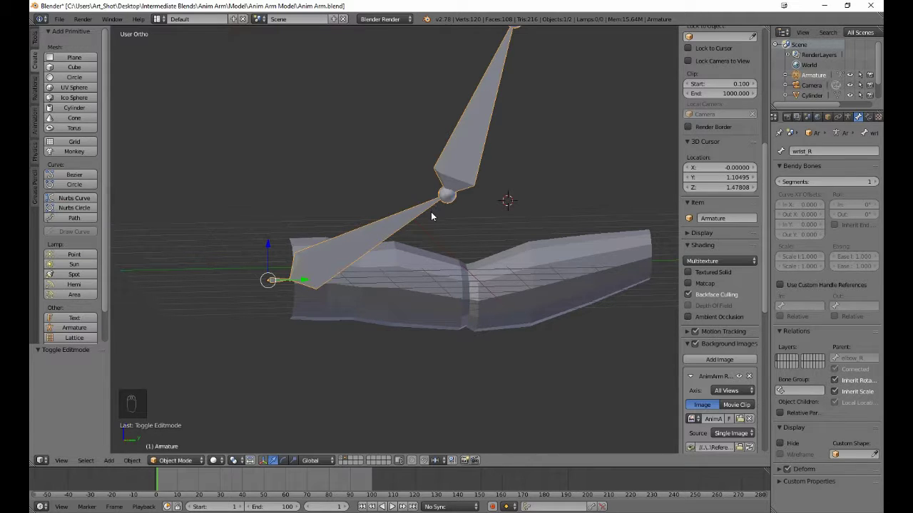
key(Tab)
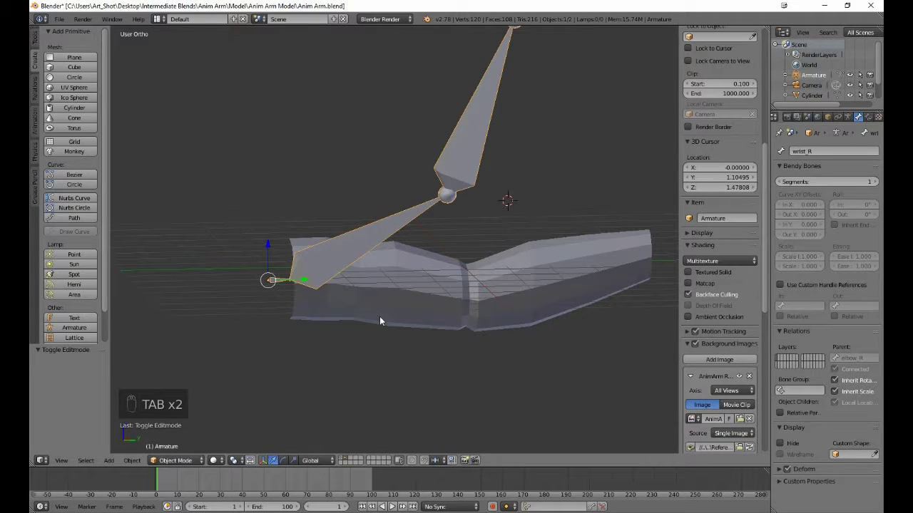
key(Tab)
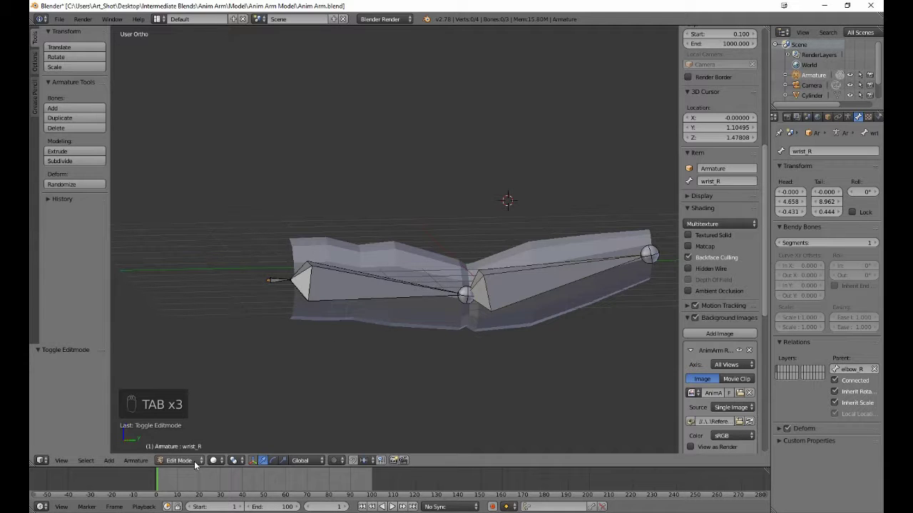
drag(198, 463, 382, 319)
- Select all bones, clear their rotations with Alt+R so they lie straight, then deselect
key(a)
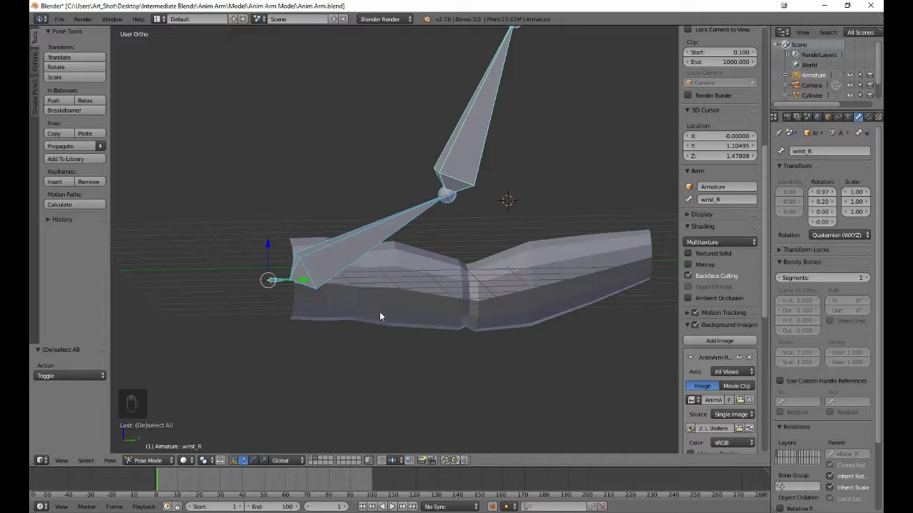
key(alt+r)
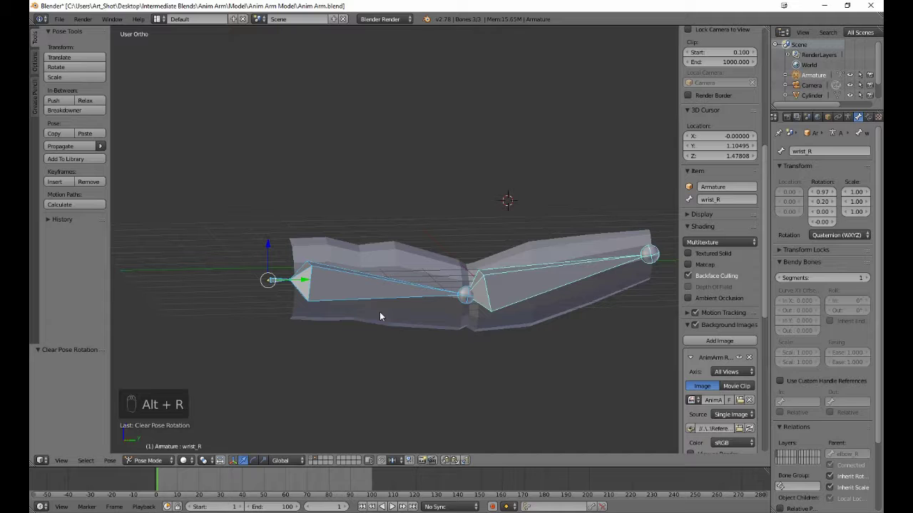
key(a)
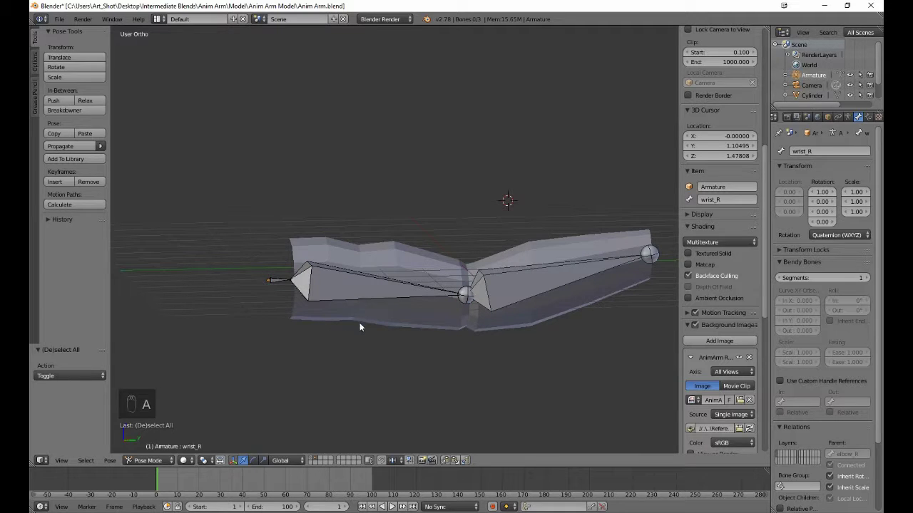
key(Tab)
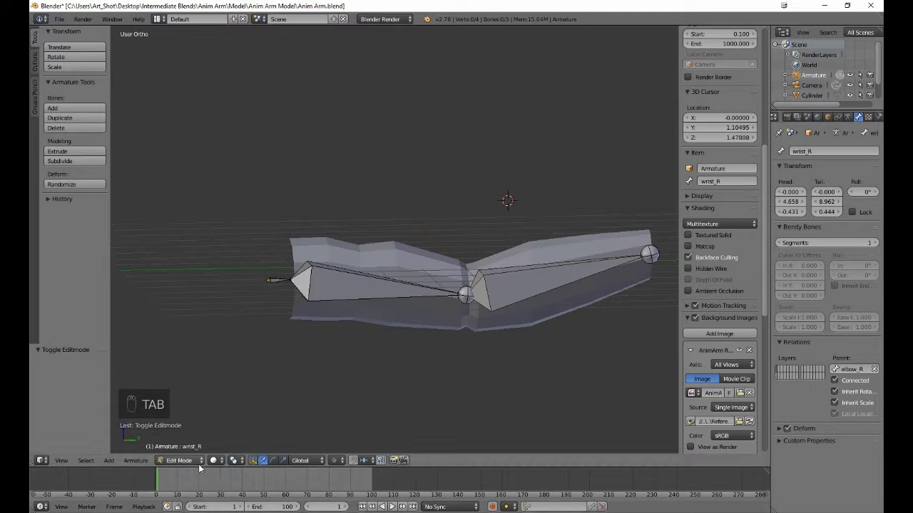
- Parent the arm mesh to the armature again as a plain object parent
click(204, 468)
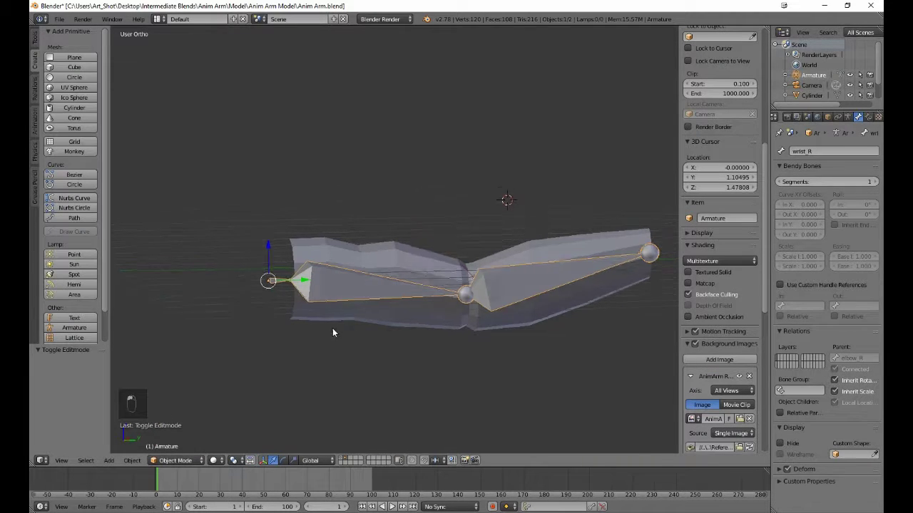
drag(361, 345, 378, 365)
key(ctrl+p)
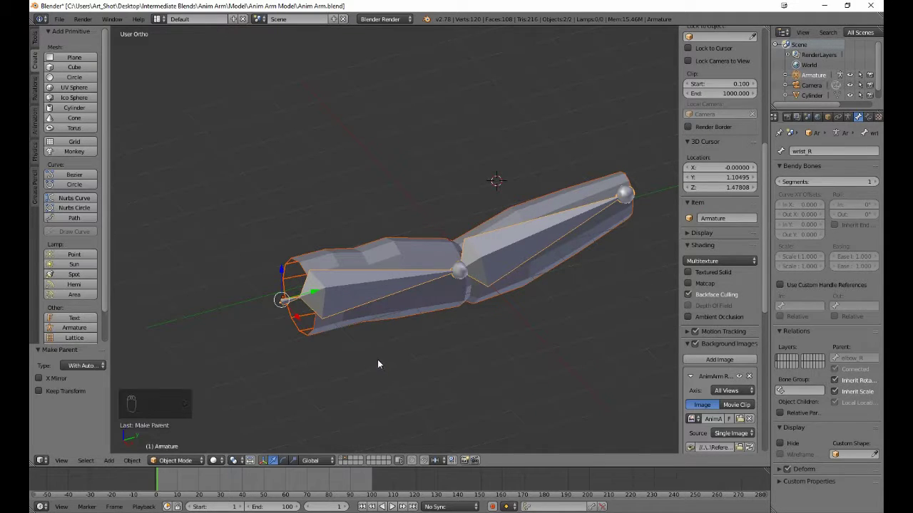
key(a)
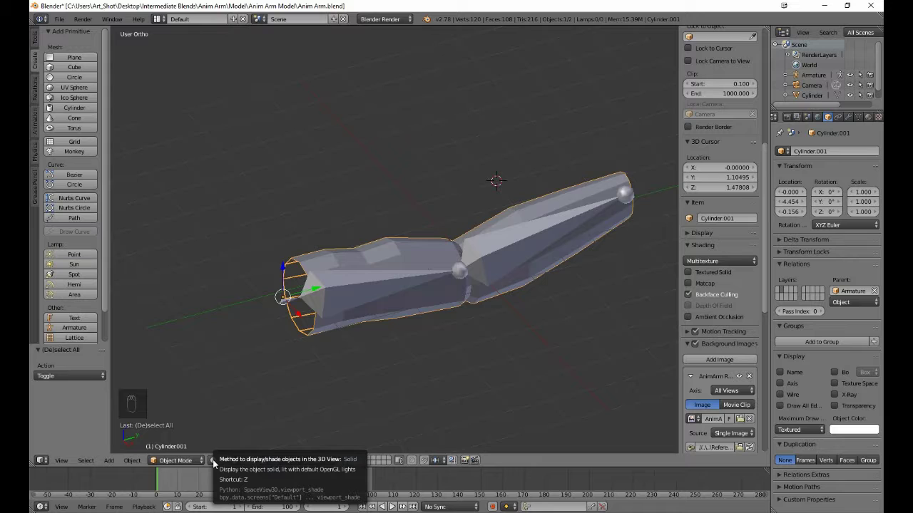
drag(214, 462, 229, 442)
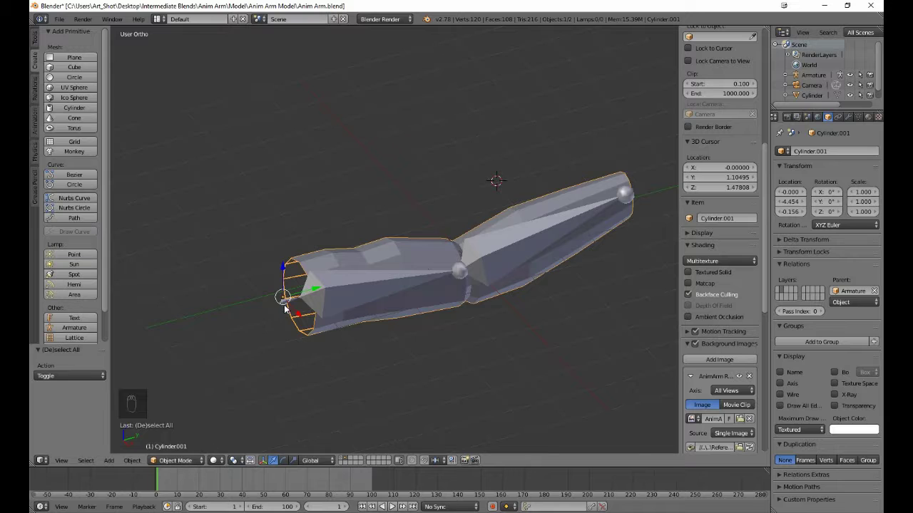
- Select all three bones and insert a LocRotScale keyframe for the straight pose
click(189, 461)
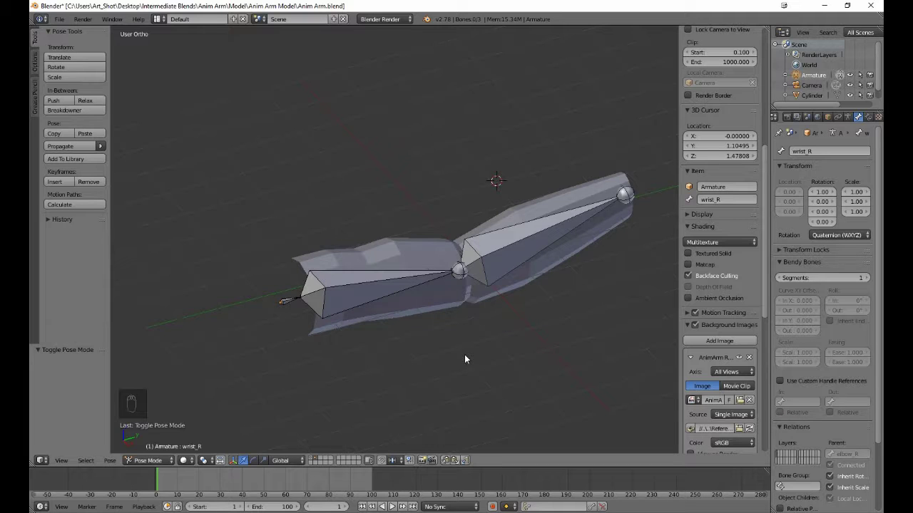
key(a)
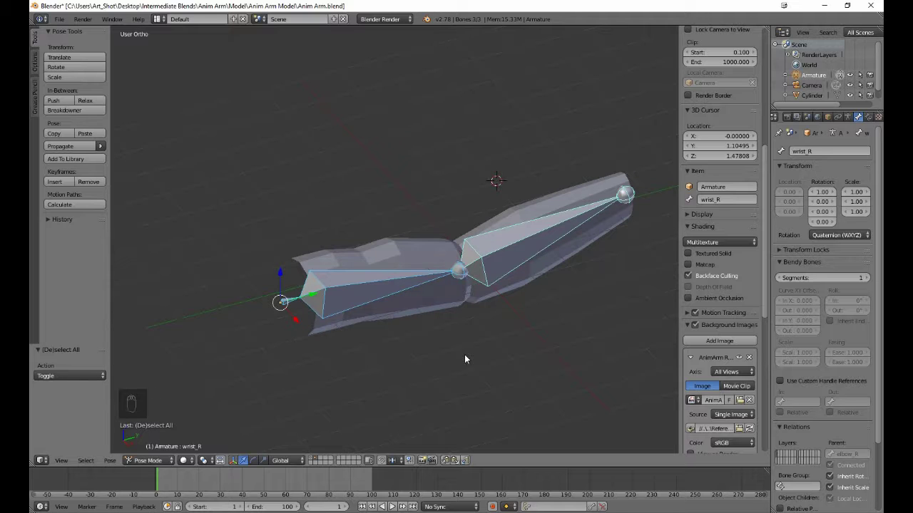
key(i)
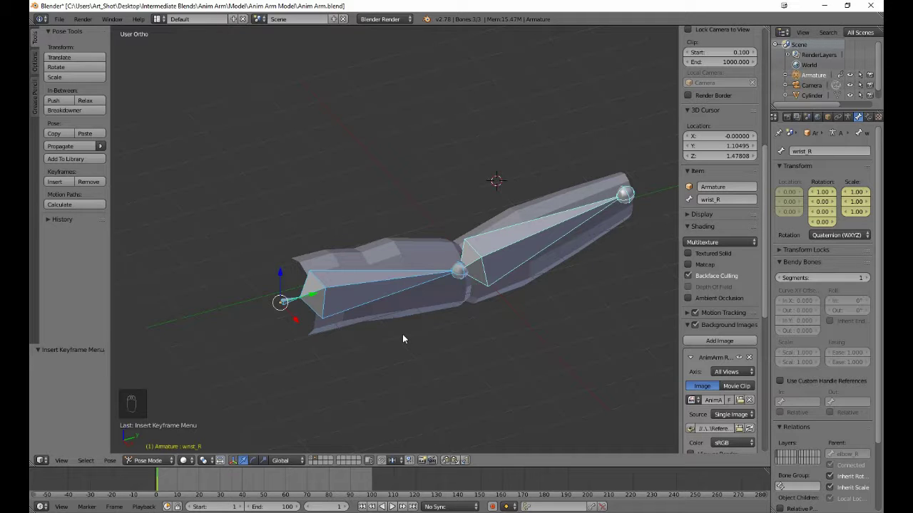
- Step the timeline forward and back a few frames with the arrow keys
key(Right)
key(Right)
key(Right)
key(Left)
key(Left)
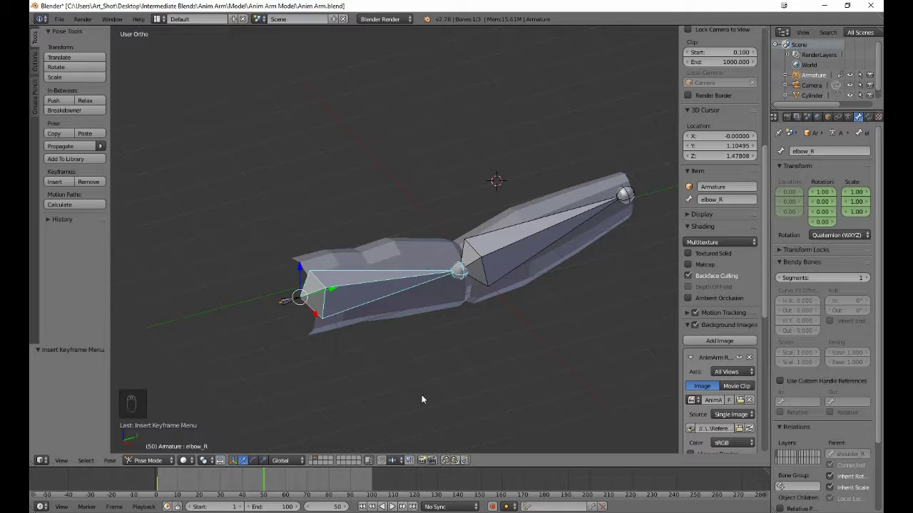
- Rotate the elbow_R bone around X then Y so the arm bends at the elbow, then deselect all
key(r)
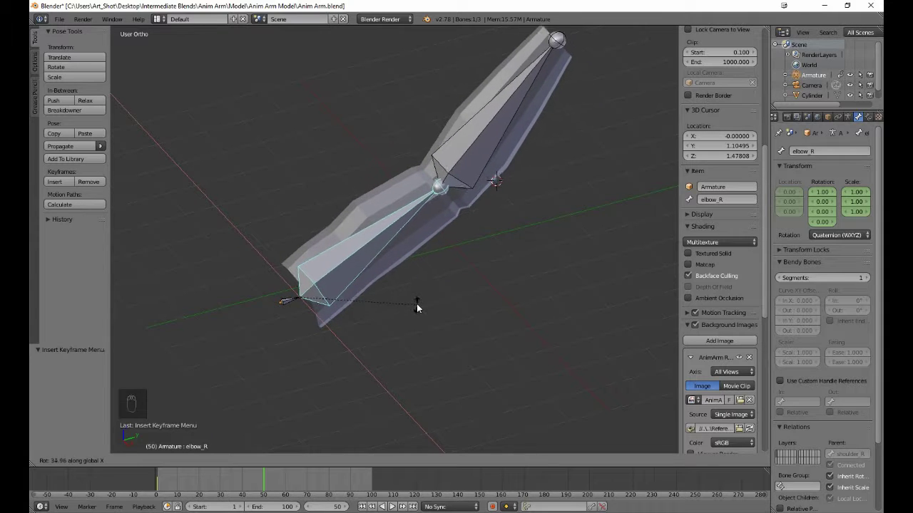
drag(400, 342, 466, 206)
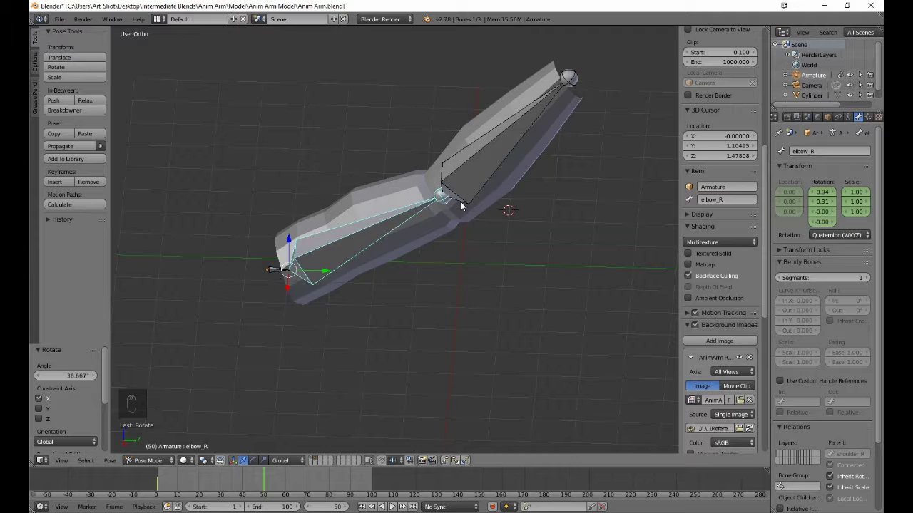
key(r)
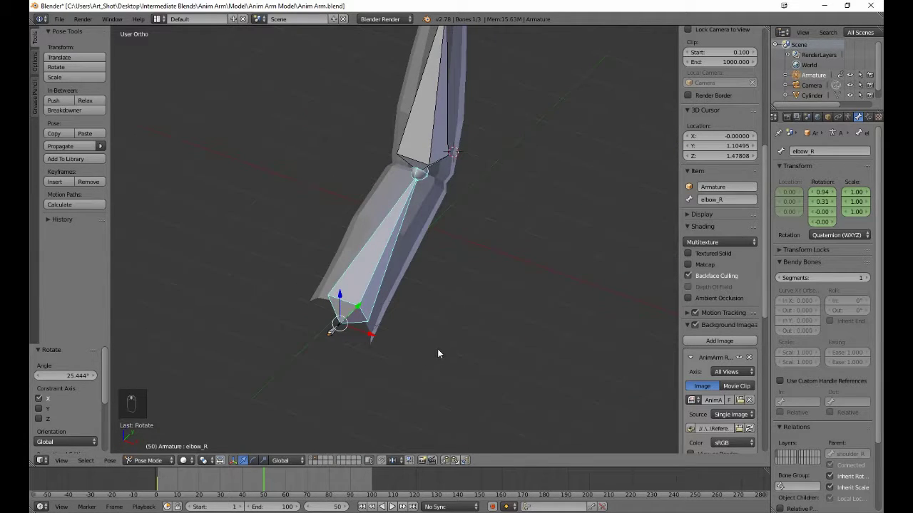
key(r)
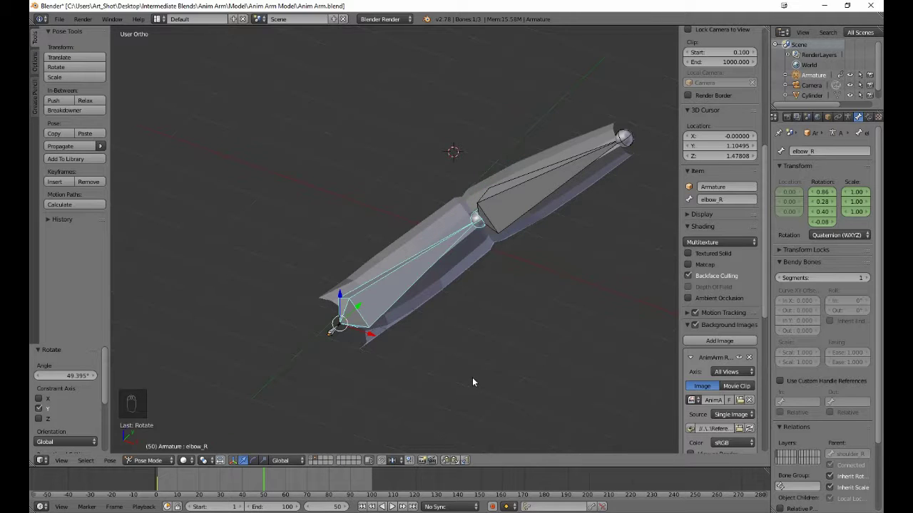
key(a)
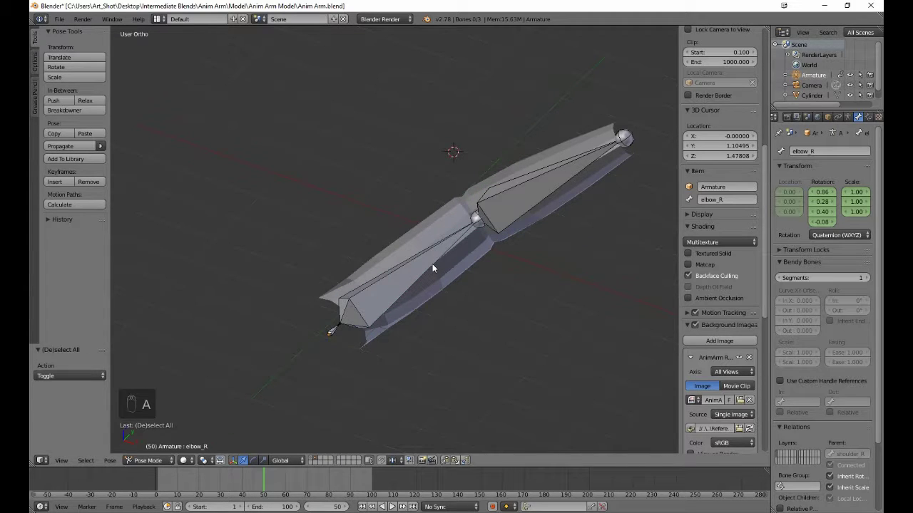
- Insert a LocRotScale keyframe for all bones on the bent pose and move to another frame
key(a)
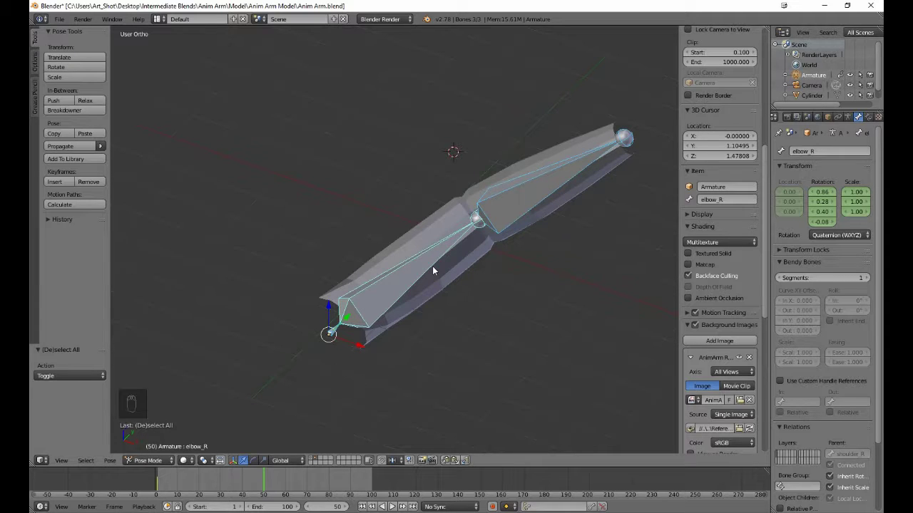
key(i)
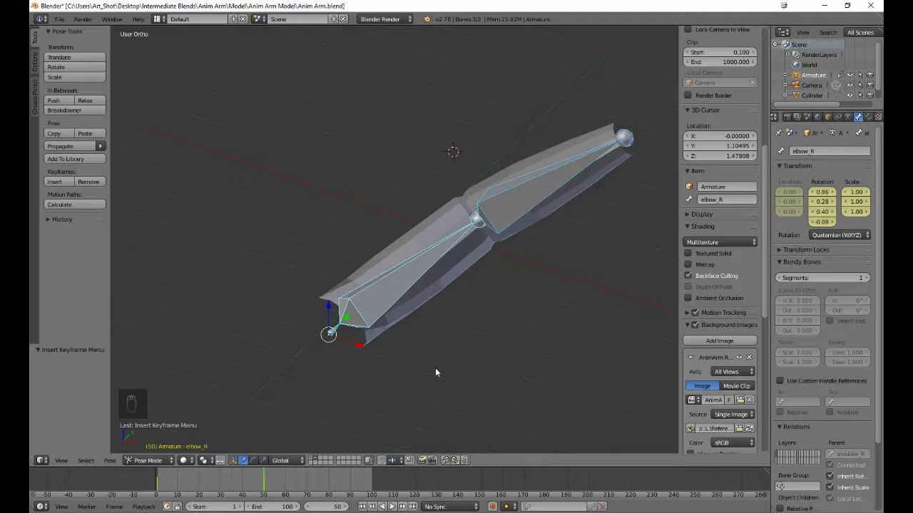
key(shift+Right)
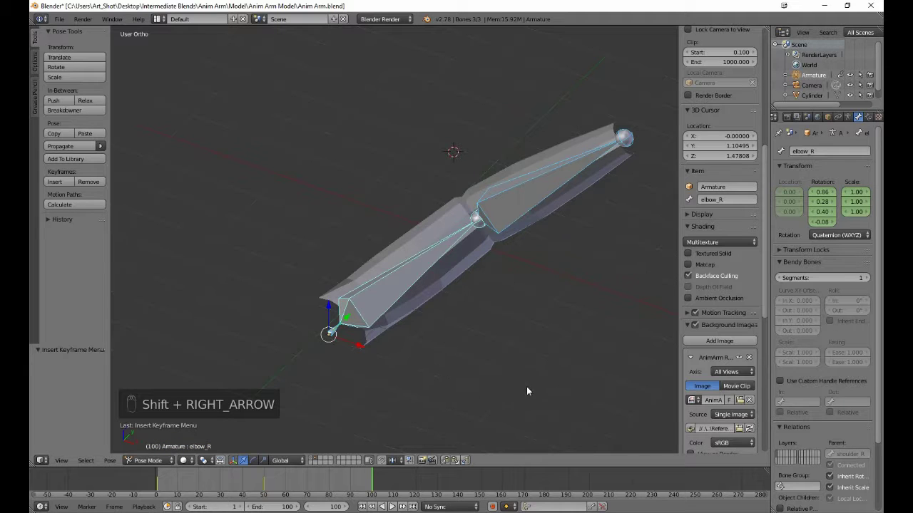
click(563, 388)
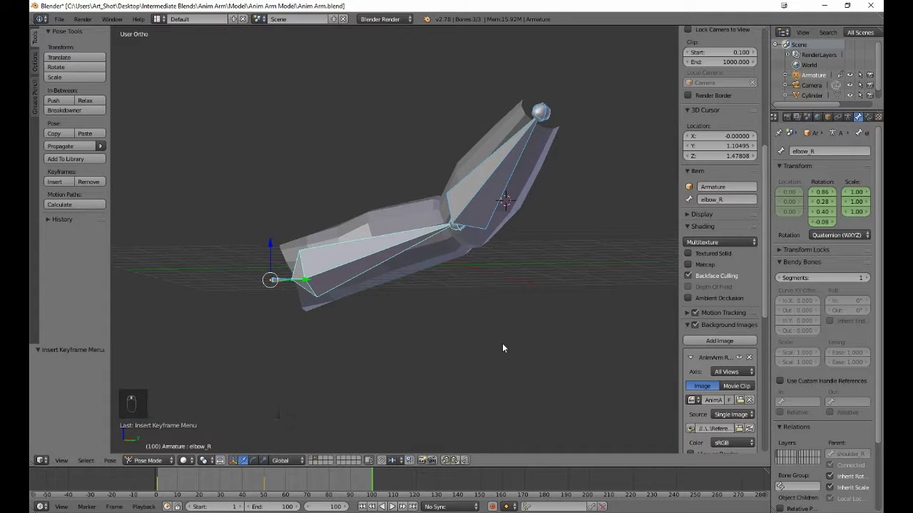
- In Right Ortho view, clear the bone rotations (Alt+R) and keyframe the straight pose for all bones
key(KP_3)
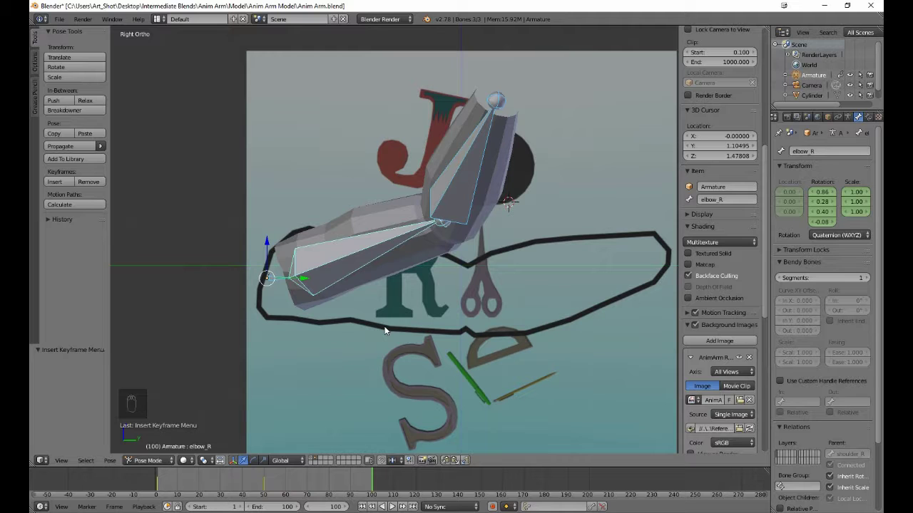
key(alt+r)
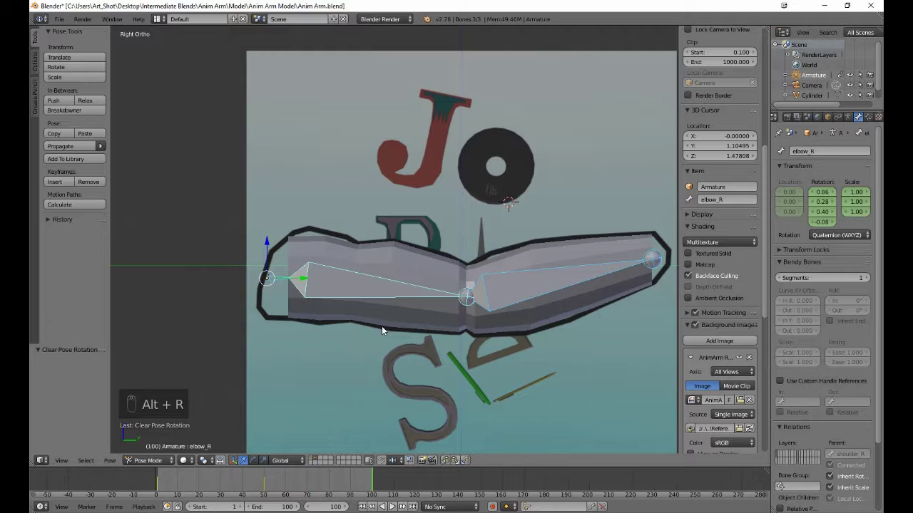
key(i)
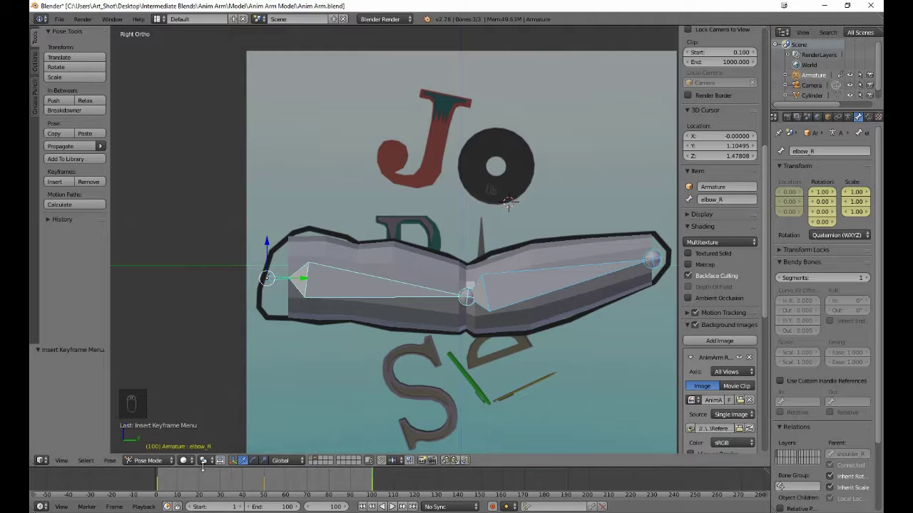
- Leave Pose Mode and play the animation, orbiting to watch the arm bend and straighten
drag(174, 463, 178, 452)
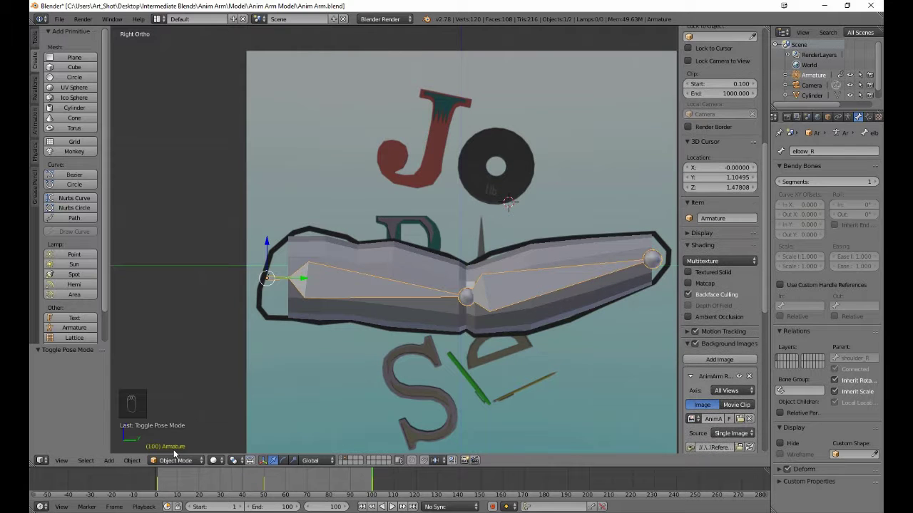
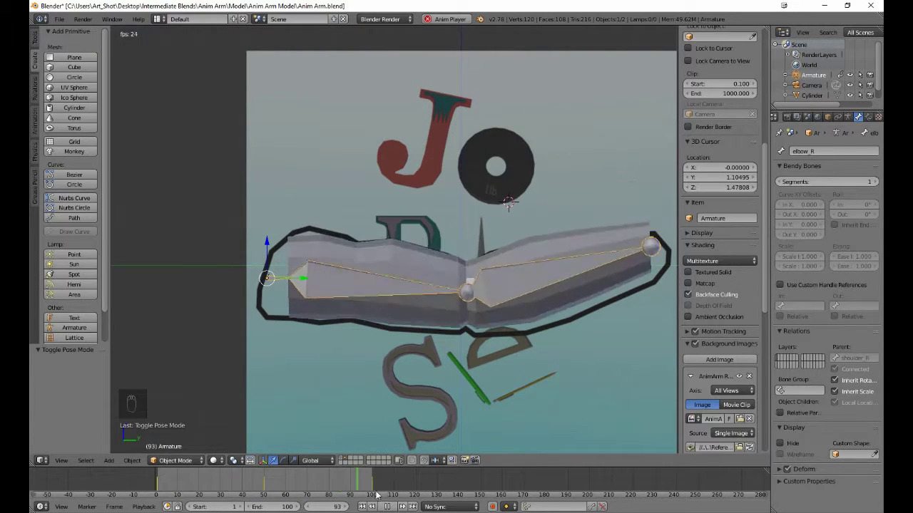
drag(229, 381, 313, 414)
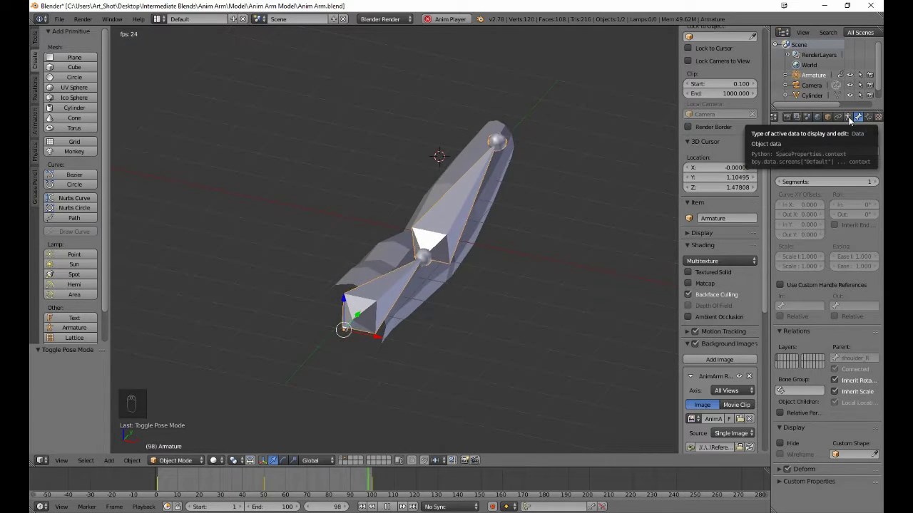
- Orbit to a side view and reveal more scene layers showing a second arm mesh and a camera
drag(854, 121, 835, 296)
drag(836, 297, 570, 365)
drag(570, 365, 485, 332)
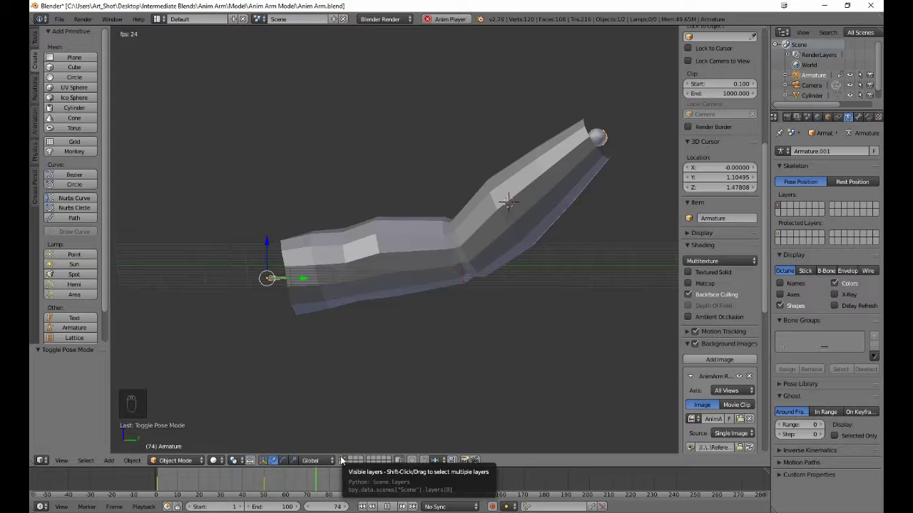
drag(342, 459, 346, 323)
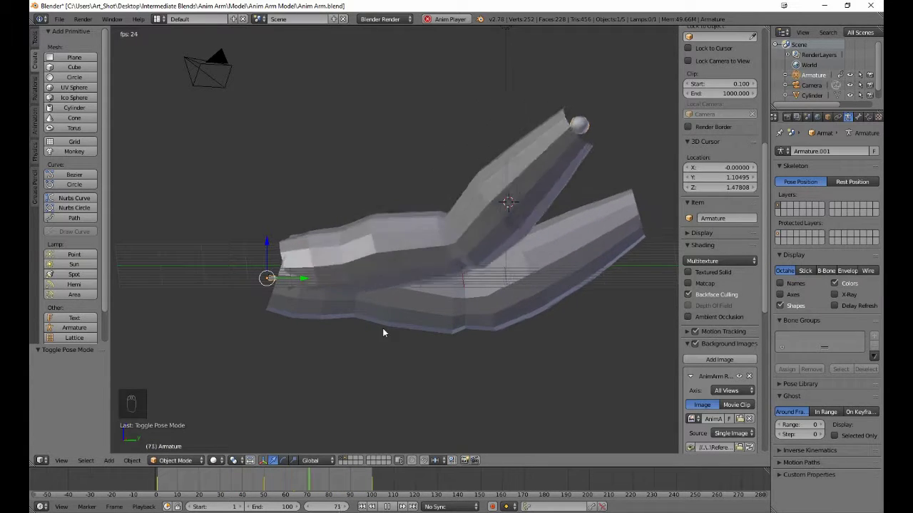